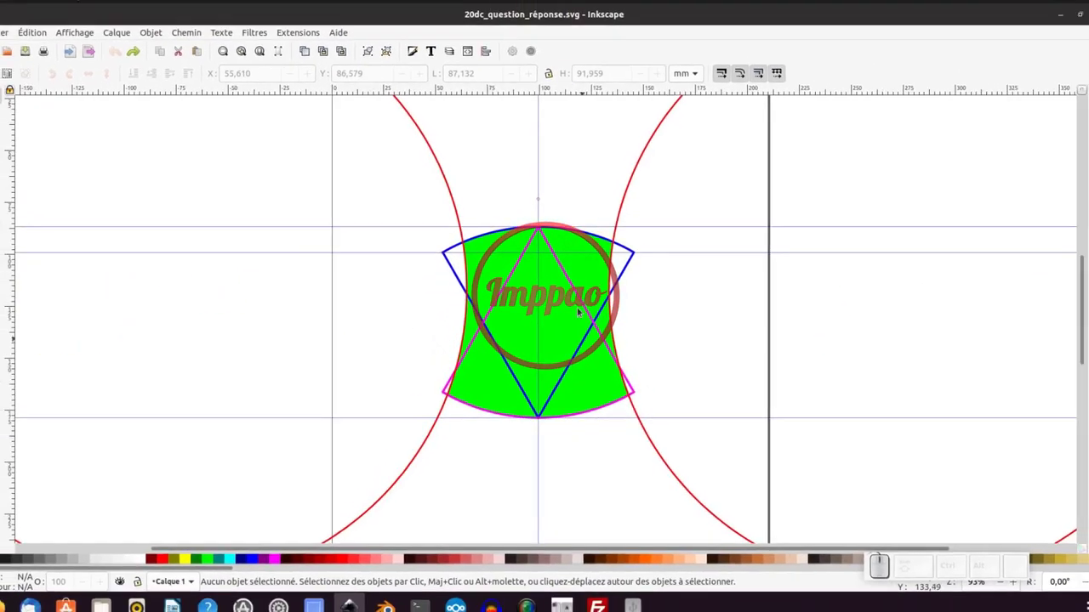
Step: Select and drag the green filled shape, then undo to restore the original drawing
left_click(519, 313)
left_click_drag(521, 315, 743, 364)
key("ctrl+z")
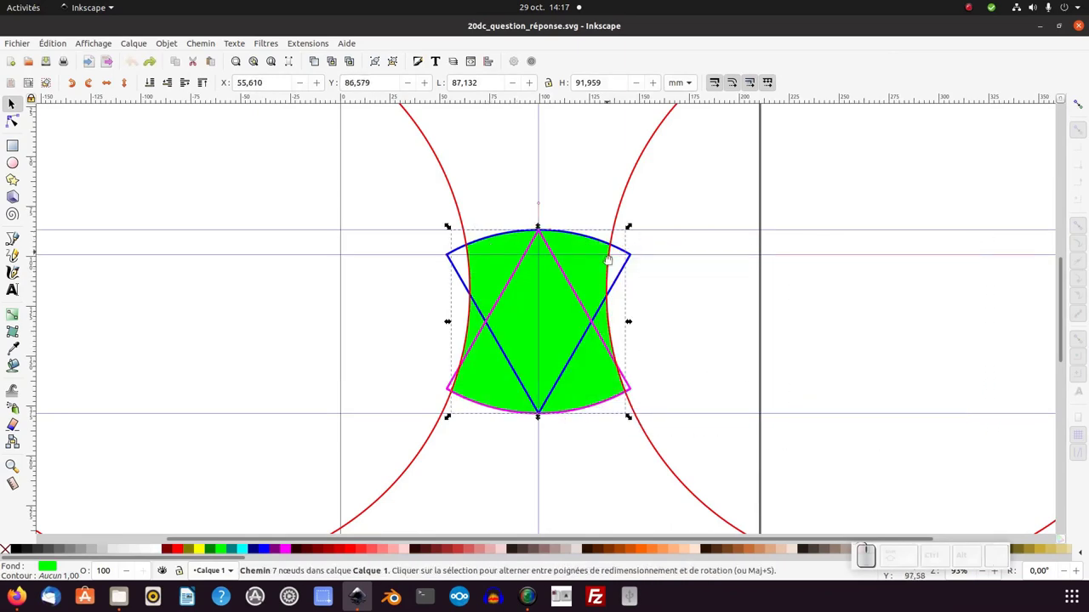
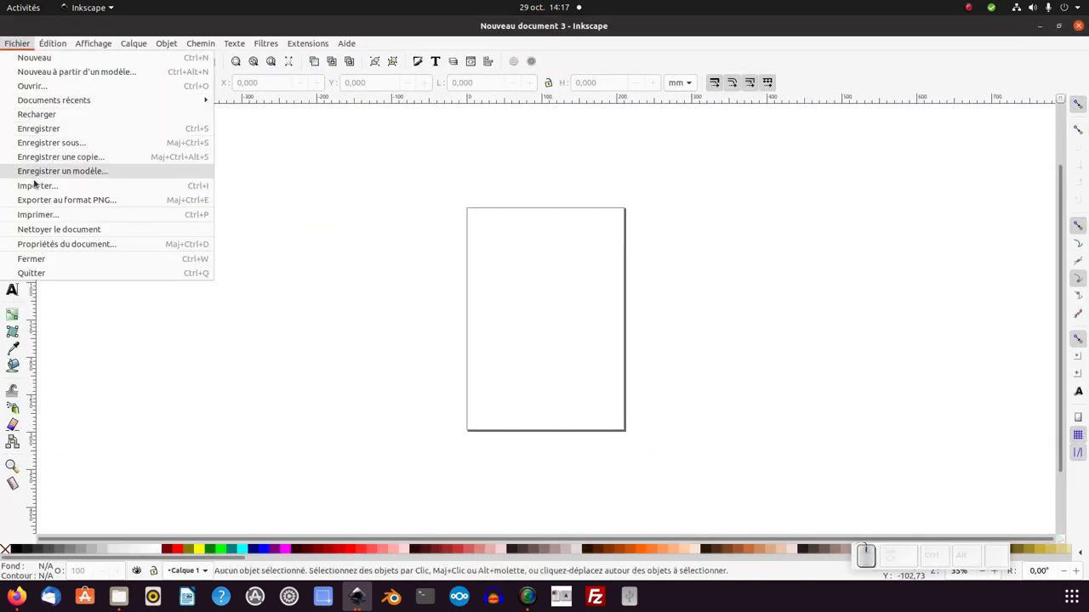
Step: Import modele.png onto the page as an embedded reference picture
left_click(39, 189)
left_click(255, 118)
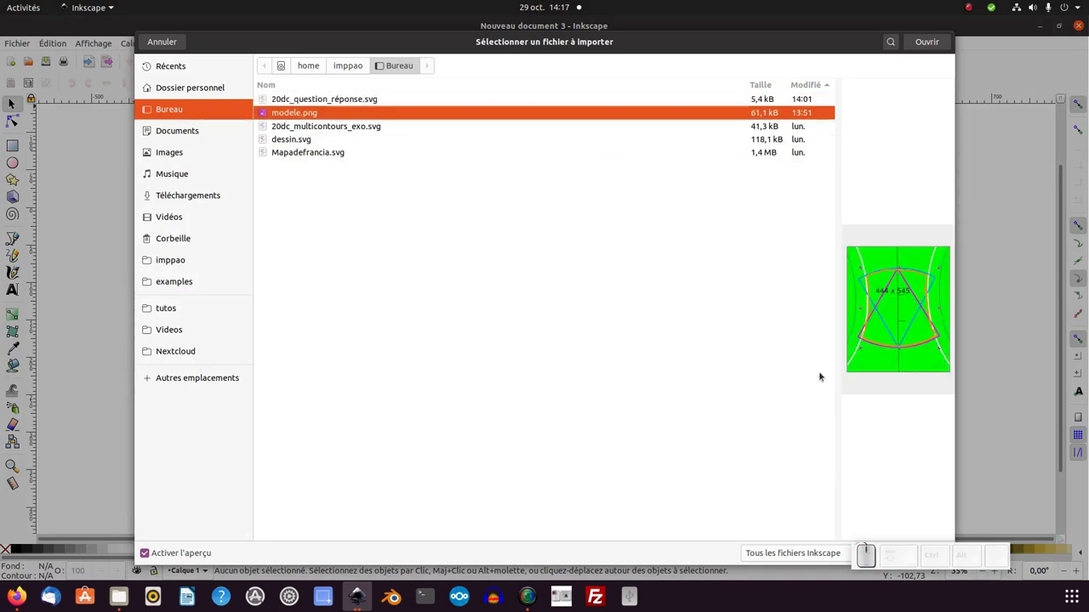
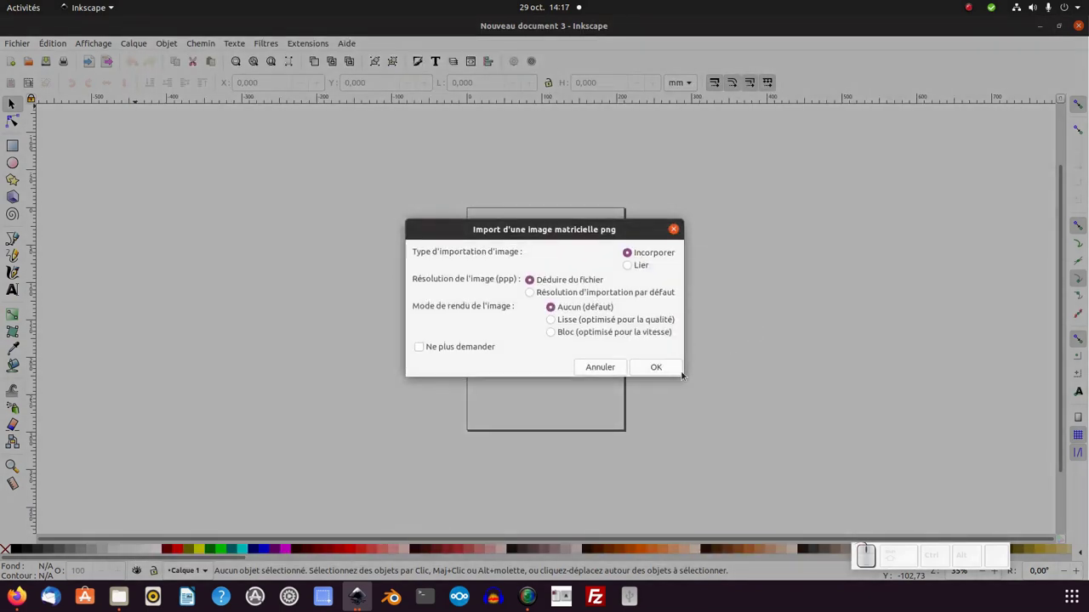
left_click(656, 373)
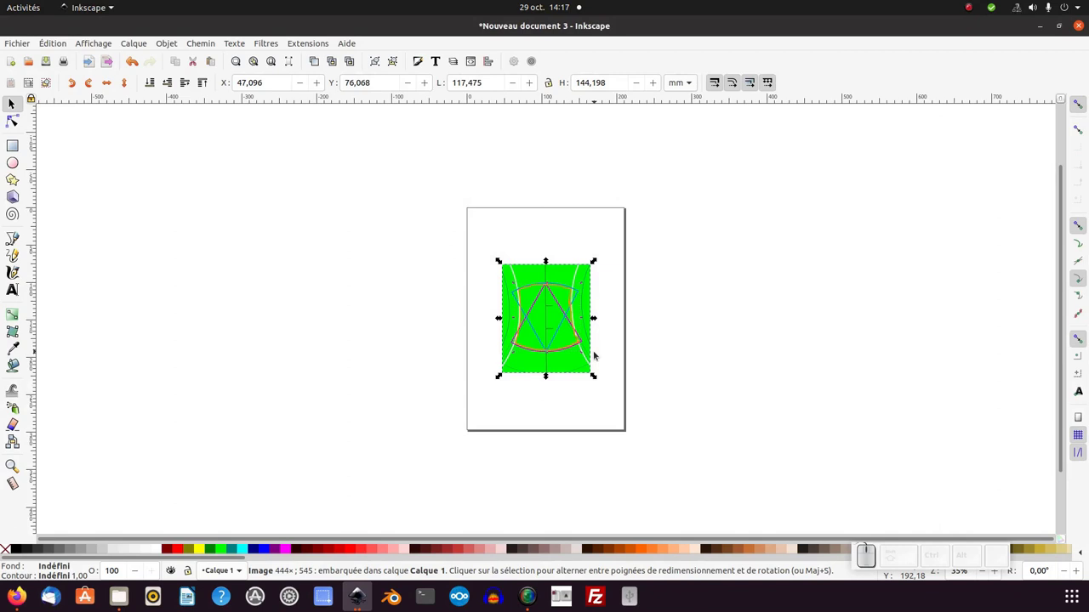
Step: Zoom and pan so the picture fills the view, then show the Objects panel
key("KP_Add")
key("KP_Subtract")
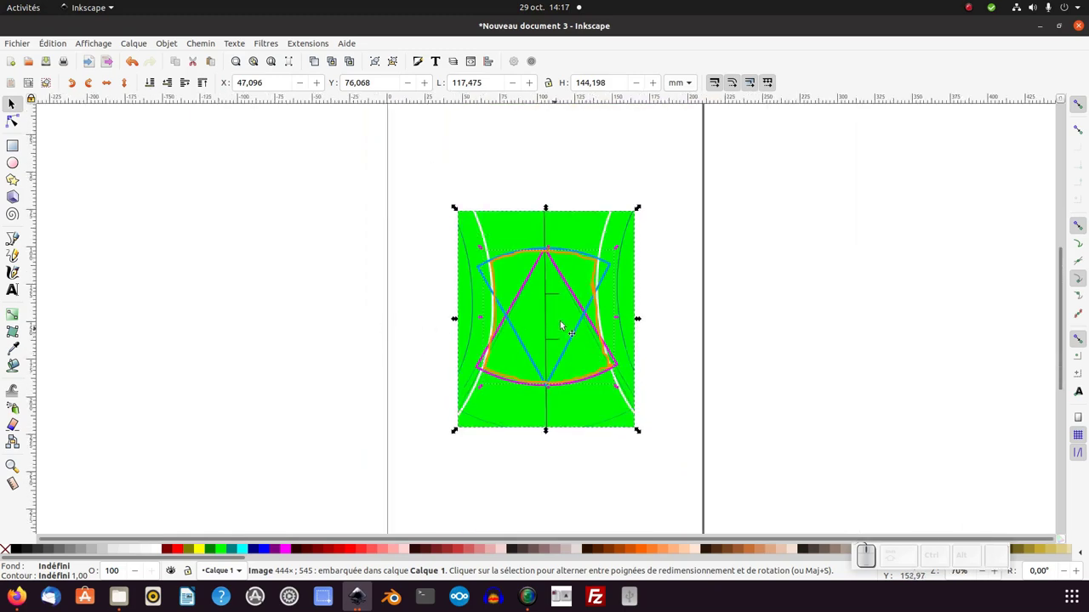
middle_click(552, 319)
scroll("up", 3)
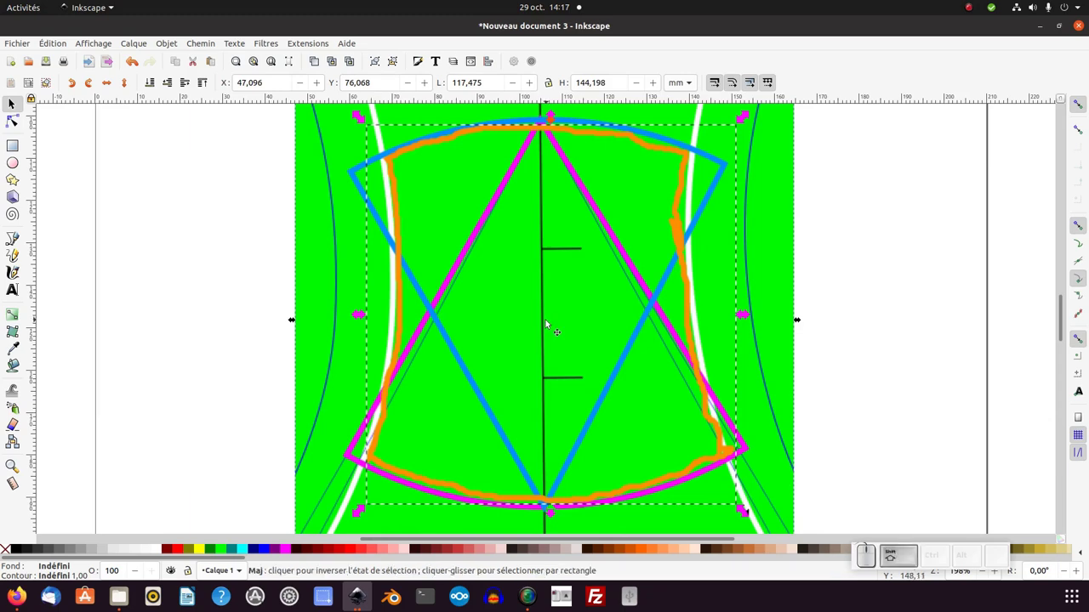
middle_click(550, 321)
scroll("down", 3)
left_click(169, 51)
left_click(168, 62)
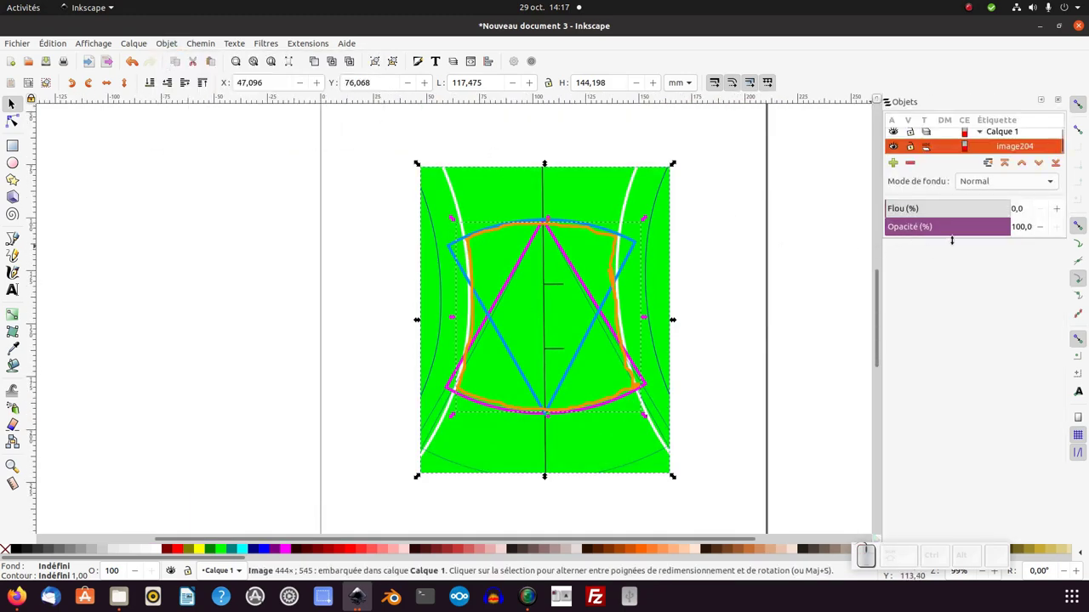
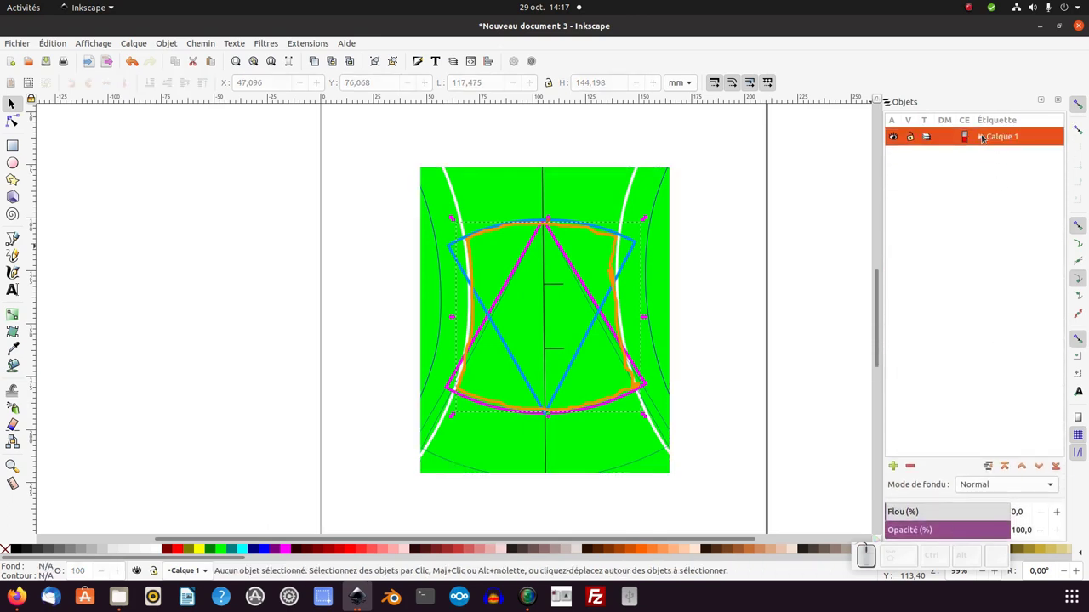
Step: Expand Calque 1 and rename image204 to modele in the Objects panel
left_click(981, 137)
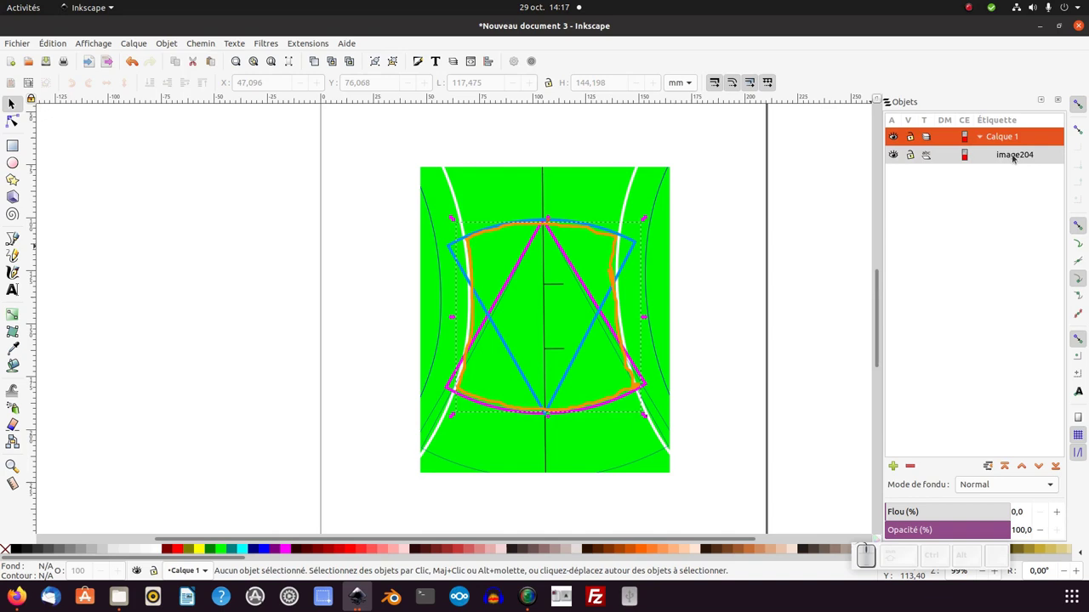
left_click(1018, 161)
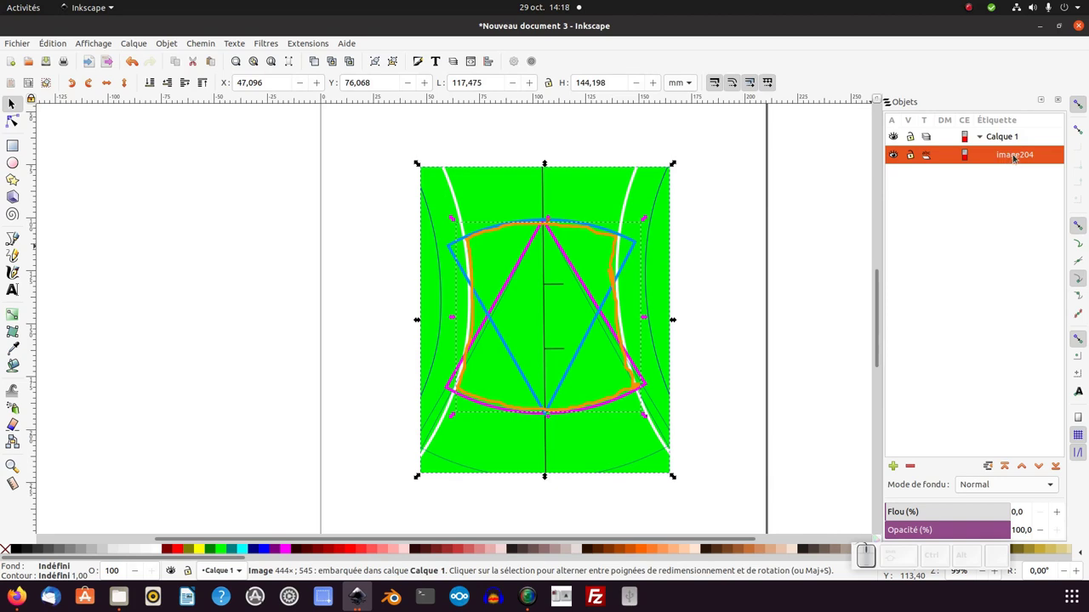
left_click(1015, 156)
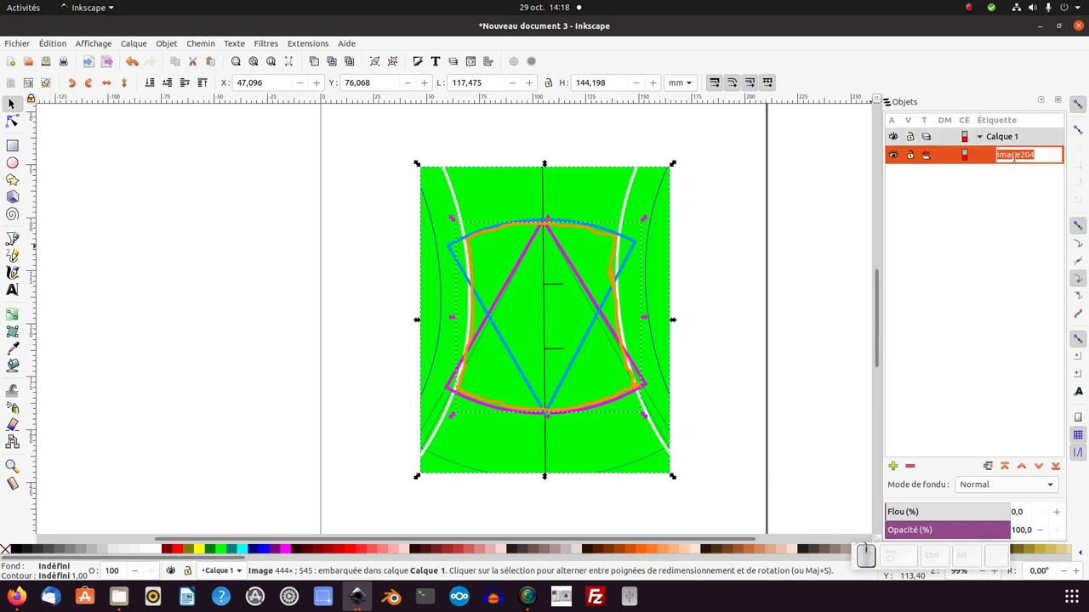
key("BackSpace")
key("Return")
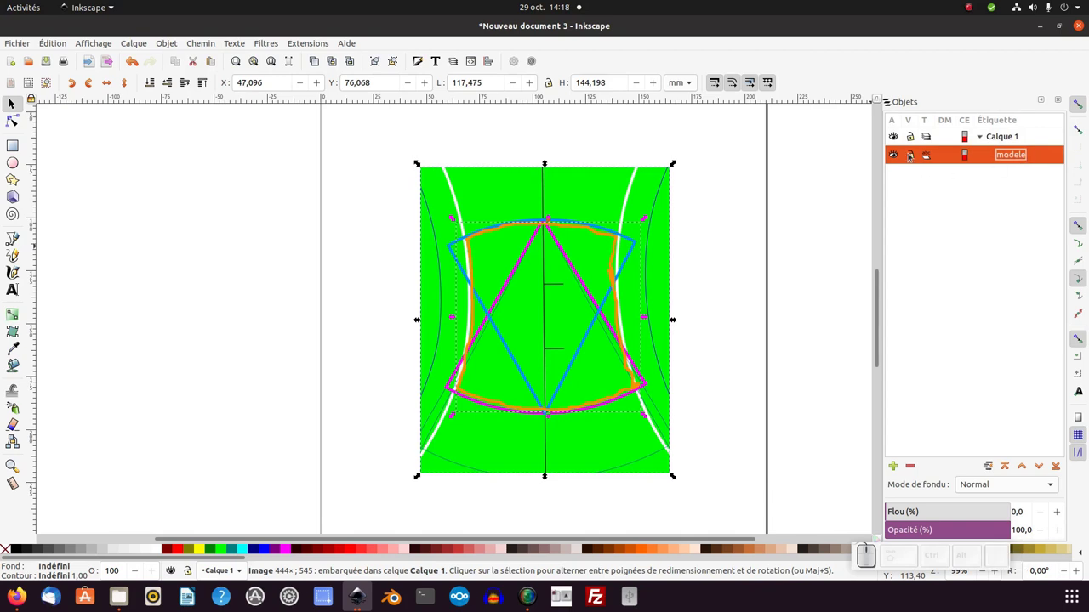
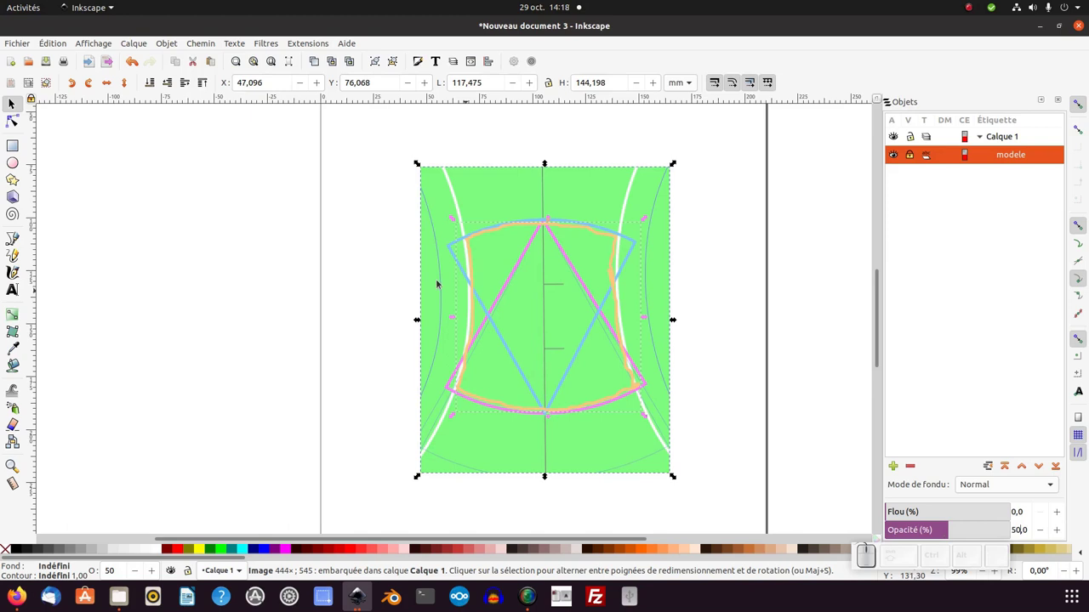
Step: Add guides marking the top, bottom and centre axis of the shape
left_click_drag(550, 107, 593, 109)
left_click_drag(592, 99, 263, 313)
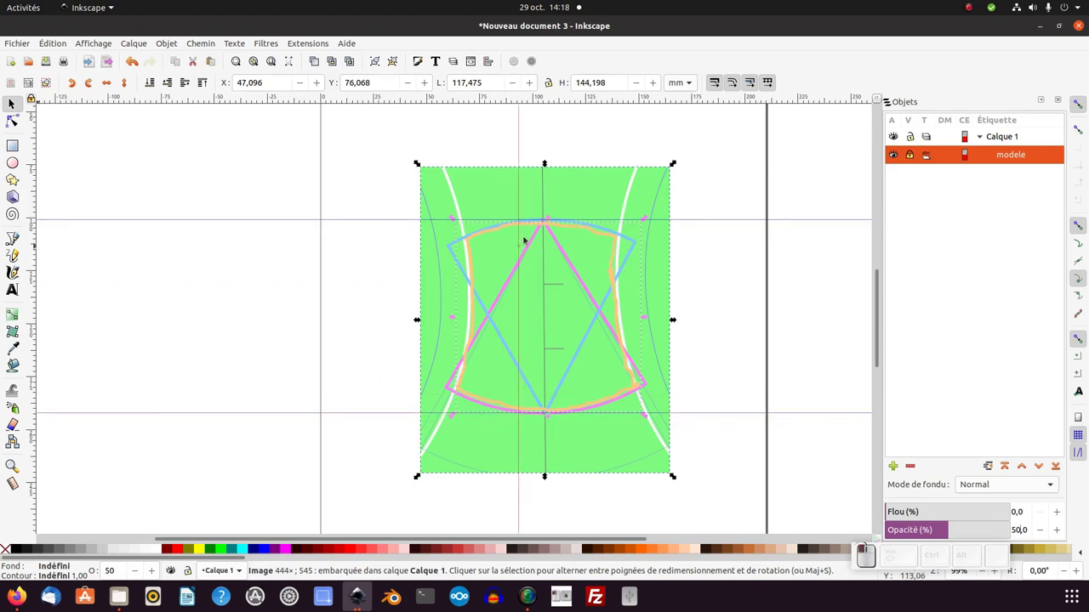
left_click(544, 226)
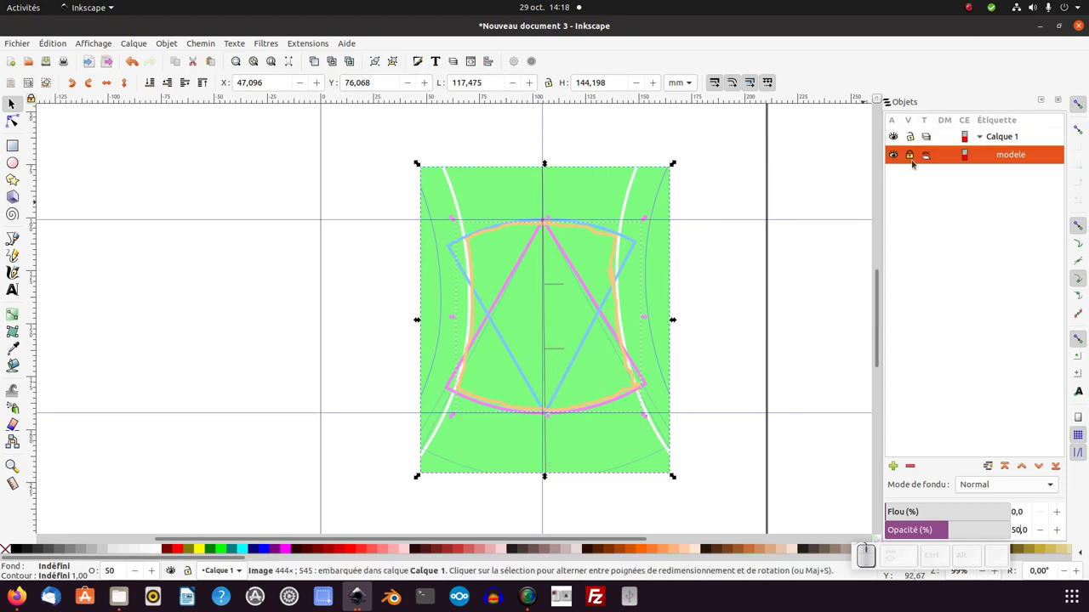
left_click(914, 156)
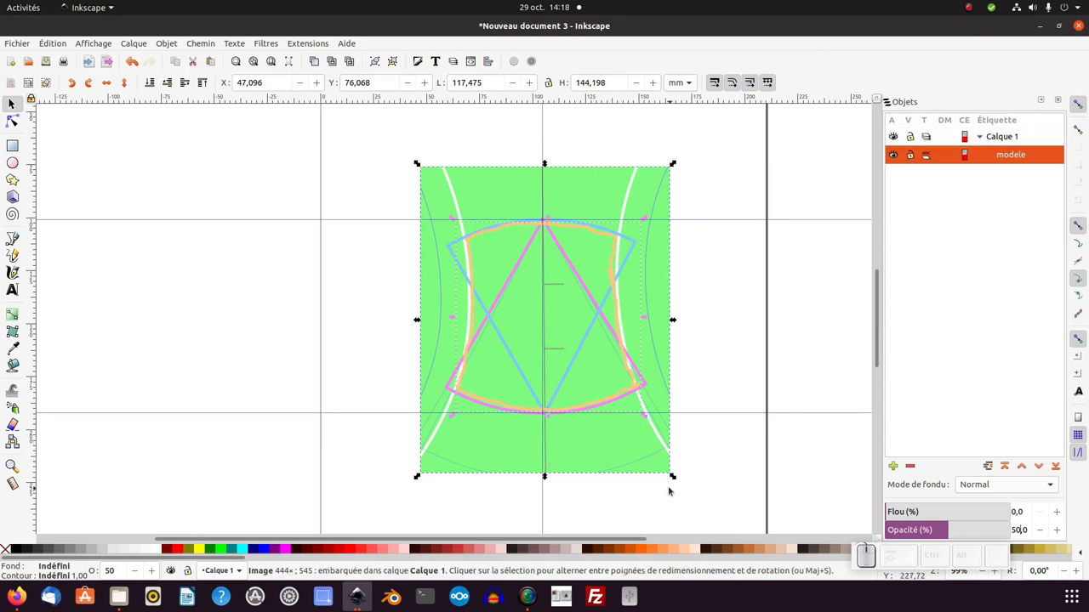
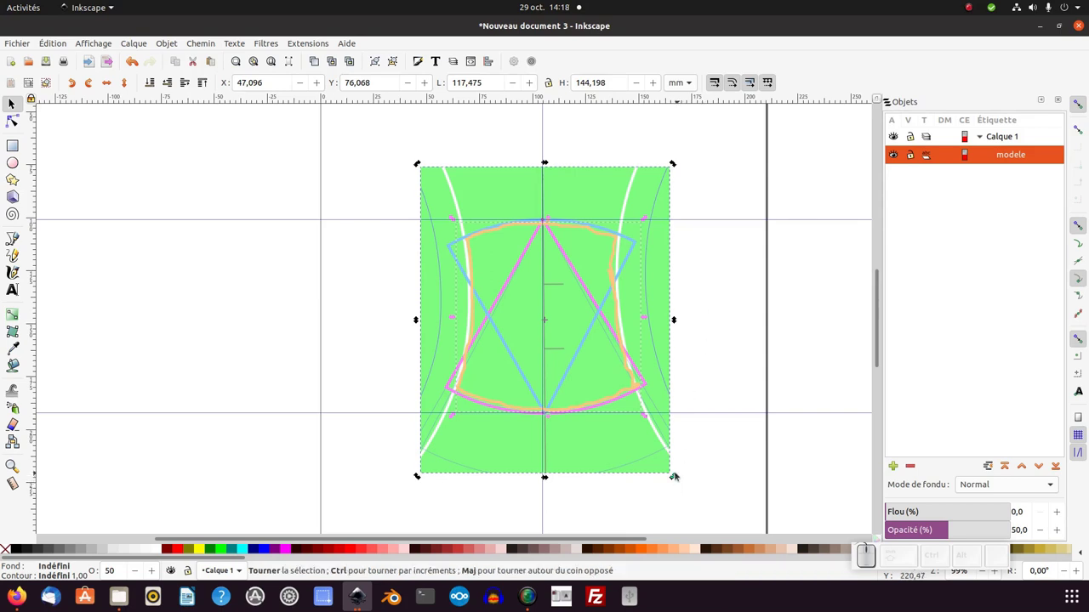
Step: Rotate the modele picture about 0.66° around a centre moved to the triangle apex
left_click(629, 440)
left_click(629, 444)
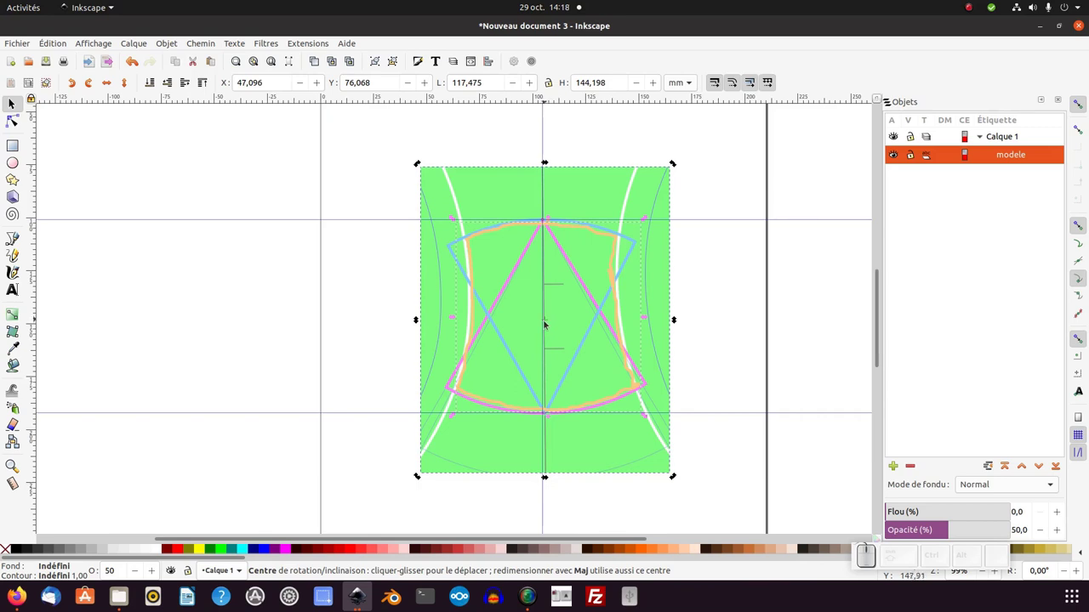
left_click_drag(548, 322, 560, 239)
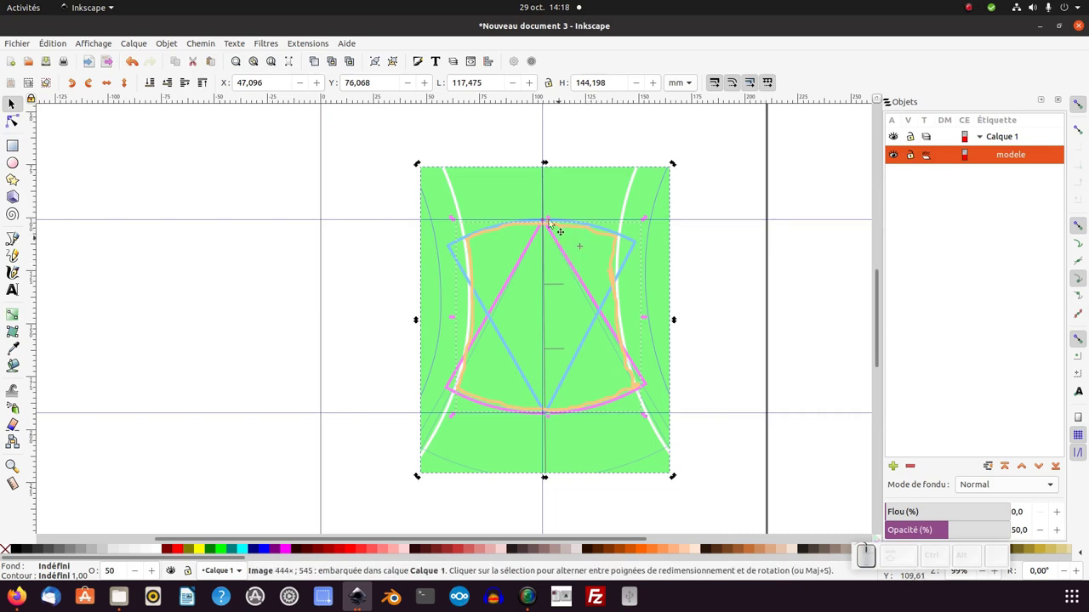
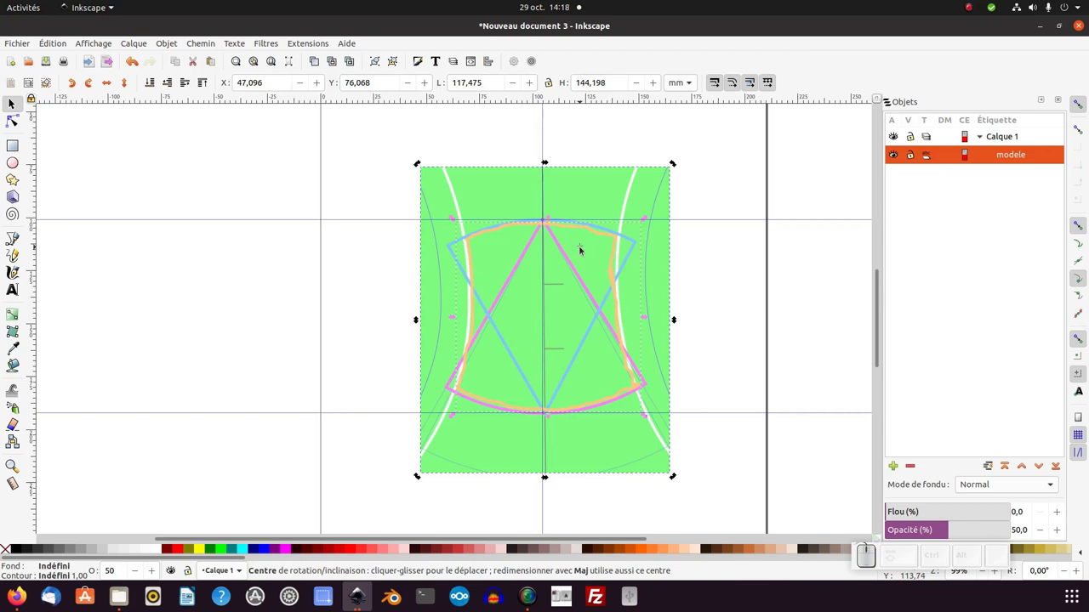
left_click_drag(583, 247, 567, 215)
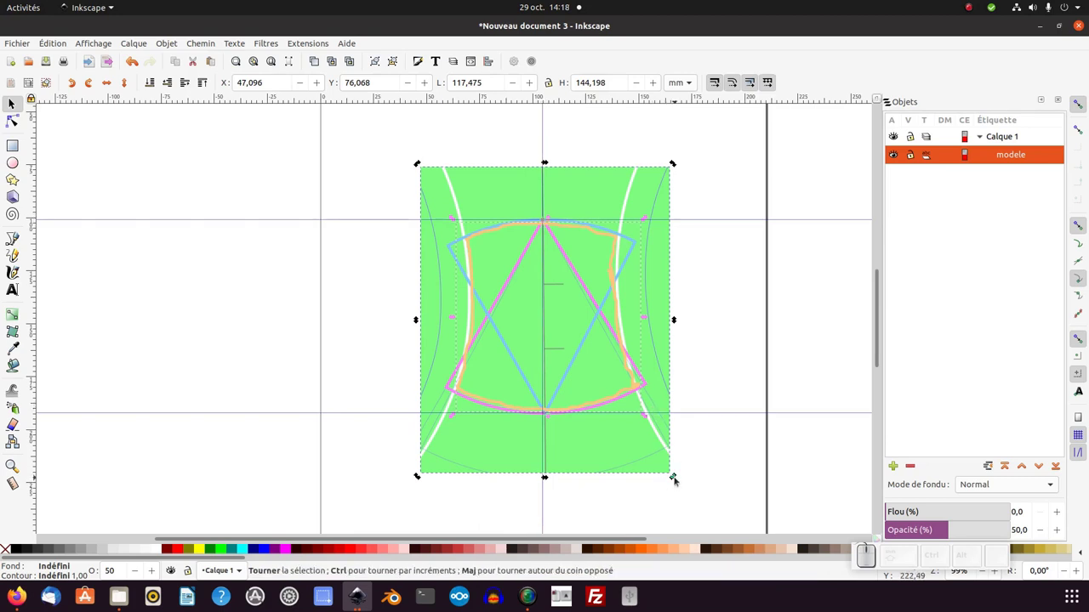
left_click(679, 483)
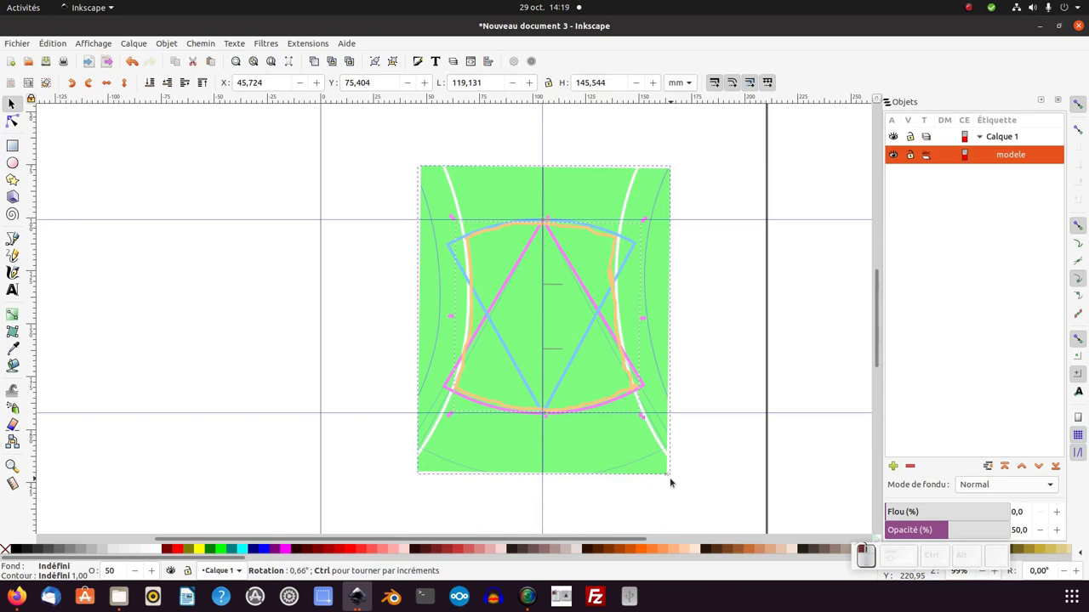
Step: Lock the modele reference picture and deselect it on the canvas
left_click(912, 156)
left_click(763, 260)
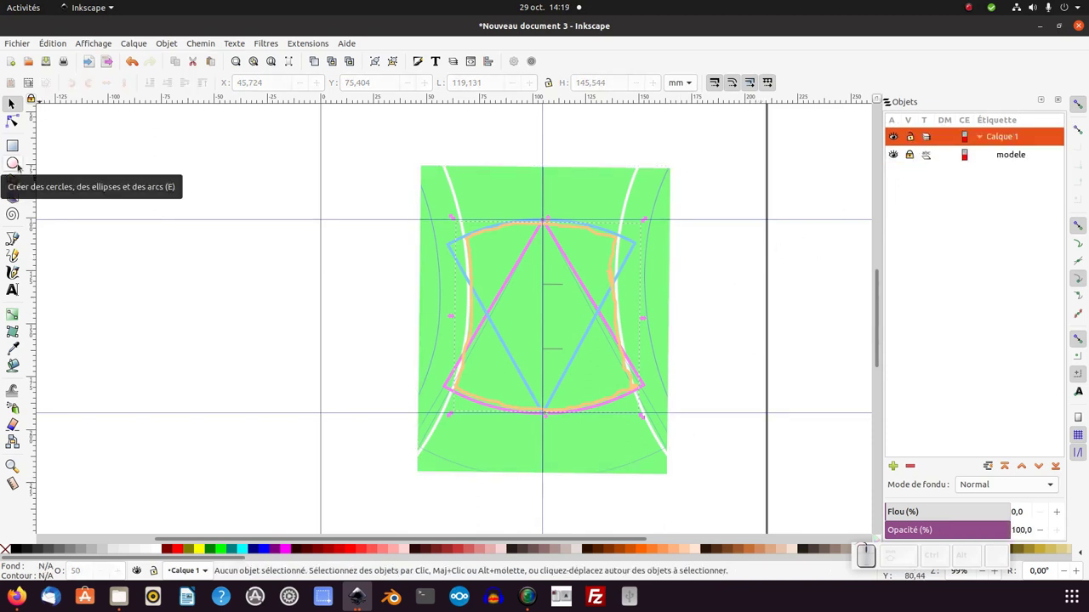
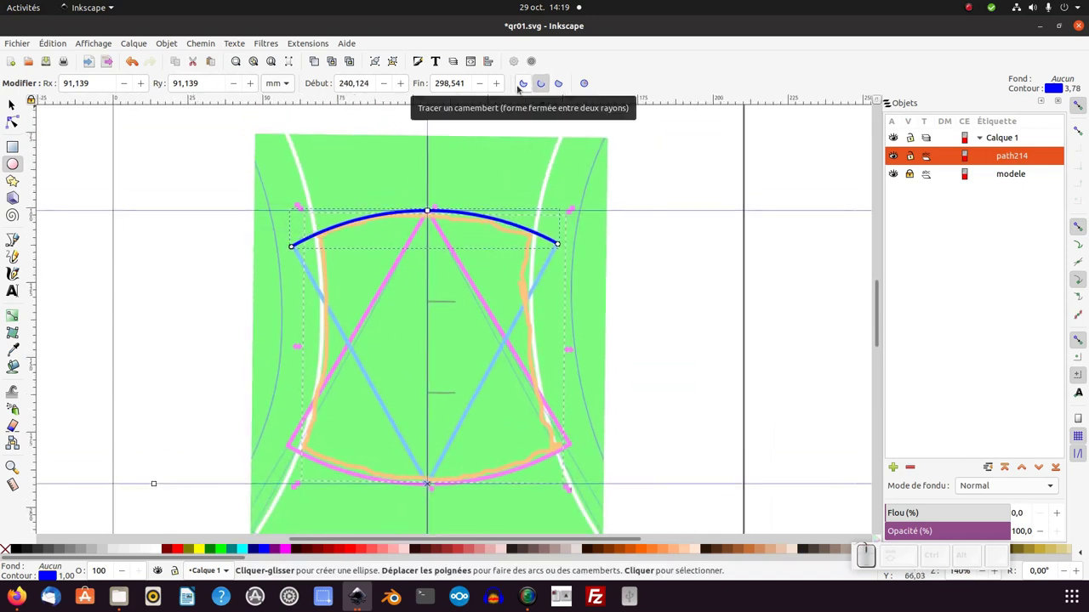
Step: Make the blue arc a chord type running from 240° to 300°
left_click(527, 88)
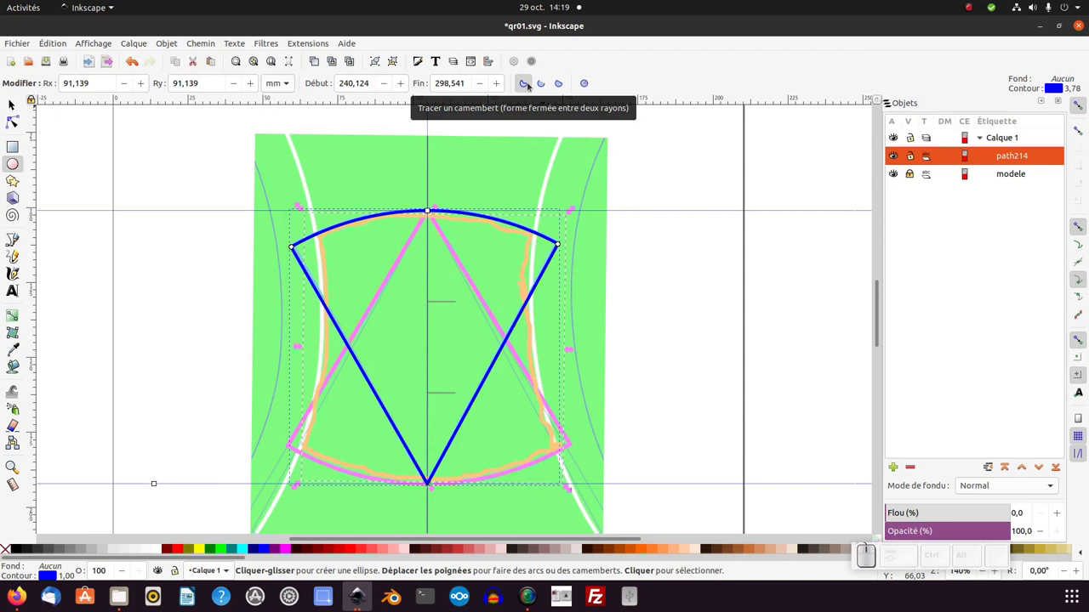
left_click(547, 87)
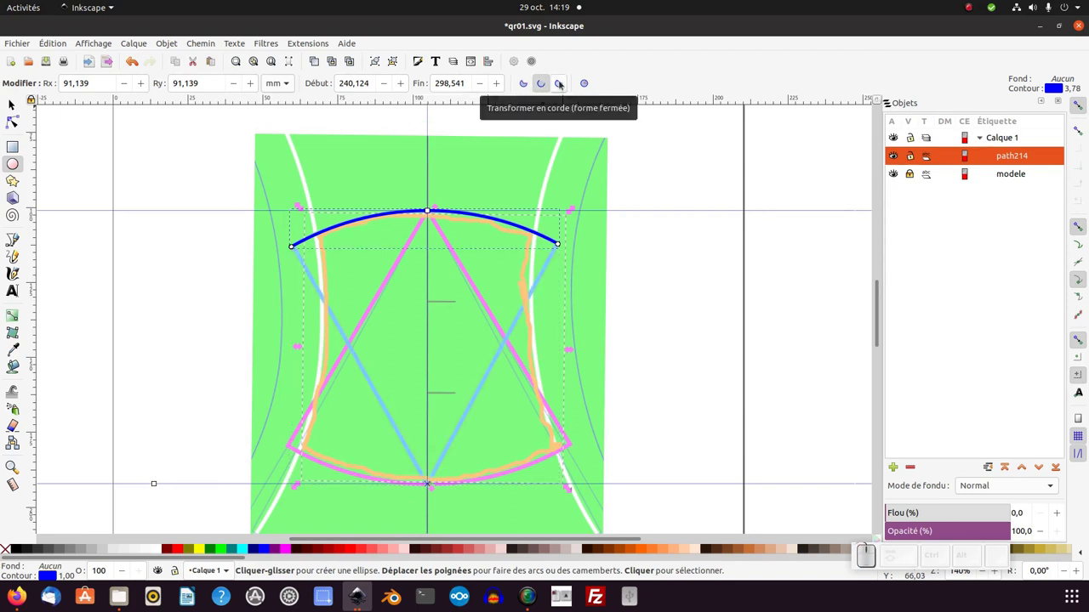
left_click(562, 83)
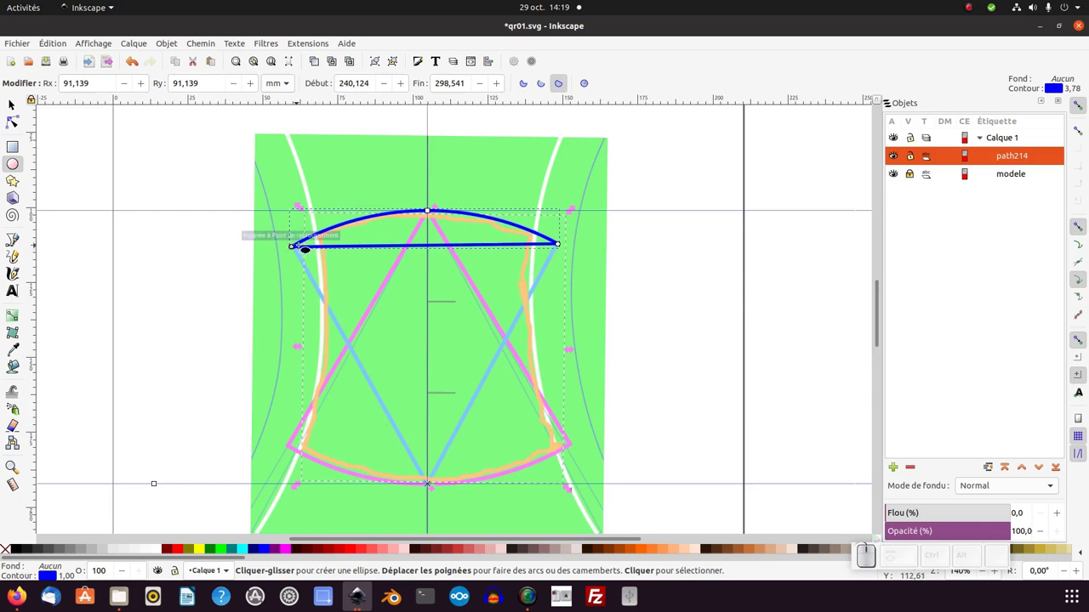
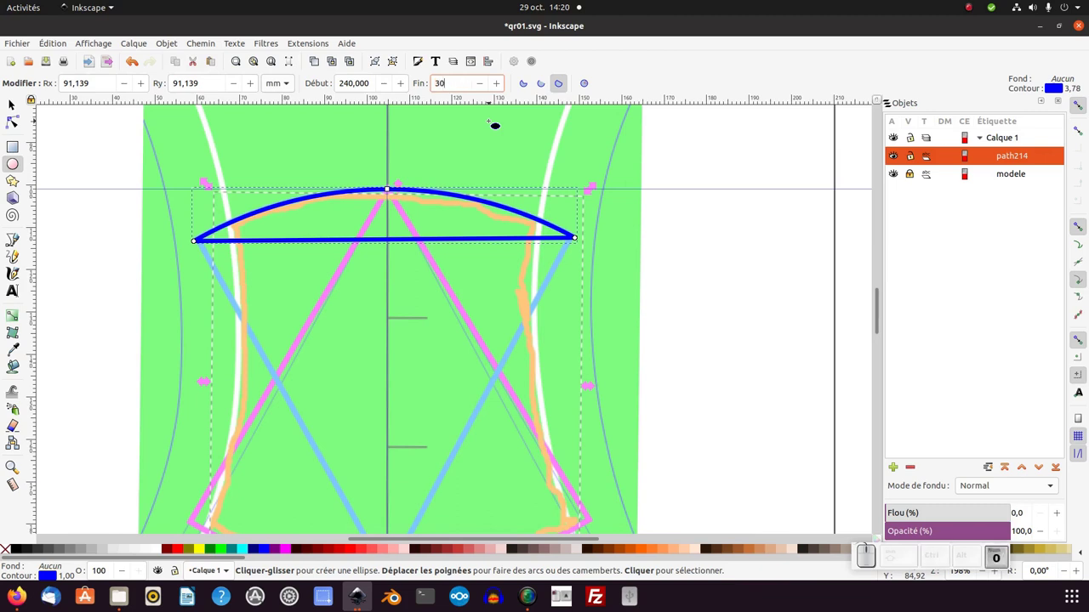
key("Return")
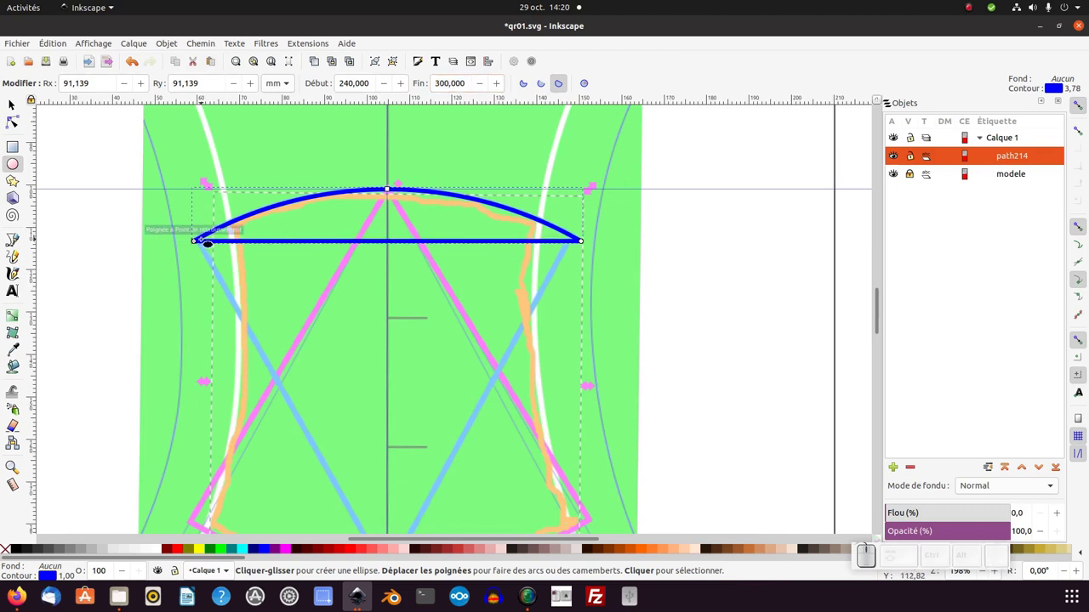
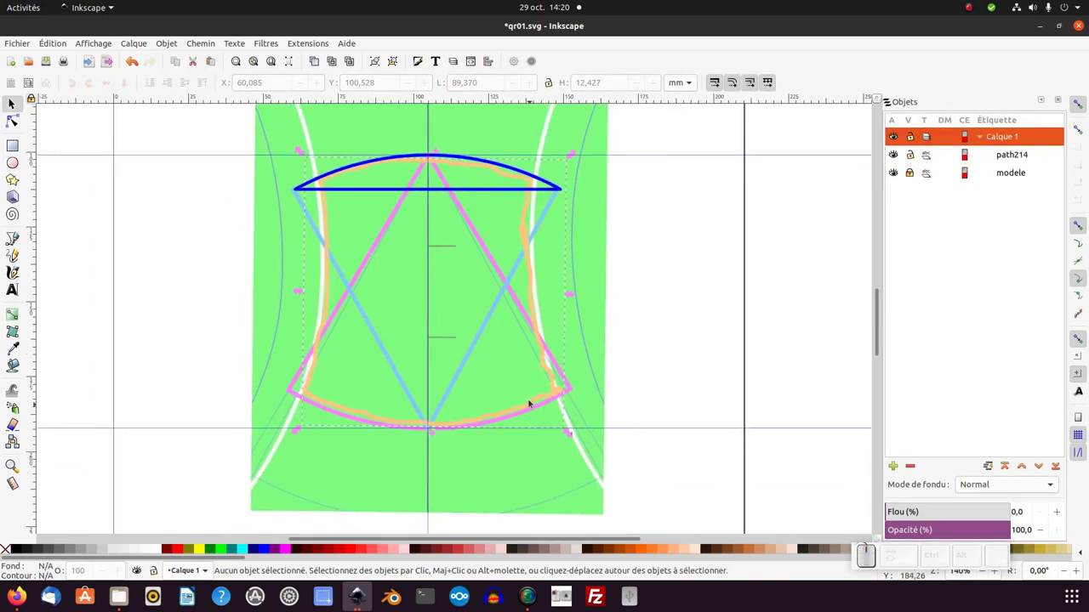
Step: Turn the blue arc into a pie-shaped (Camembert) wedge reaching the bottom of the drawing
left_click(410, 192)
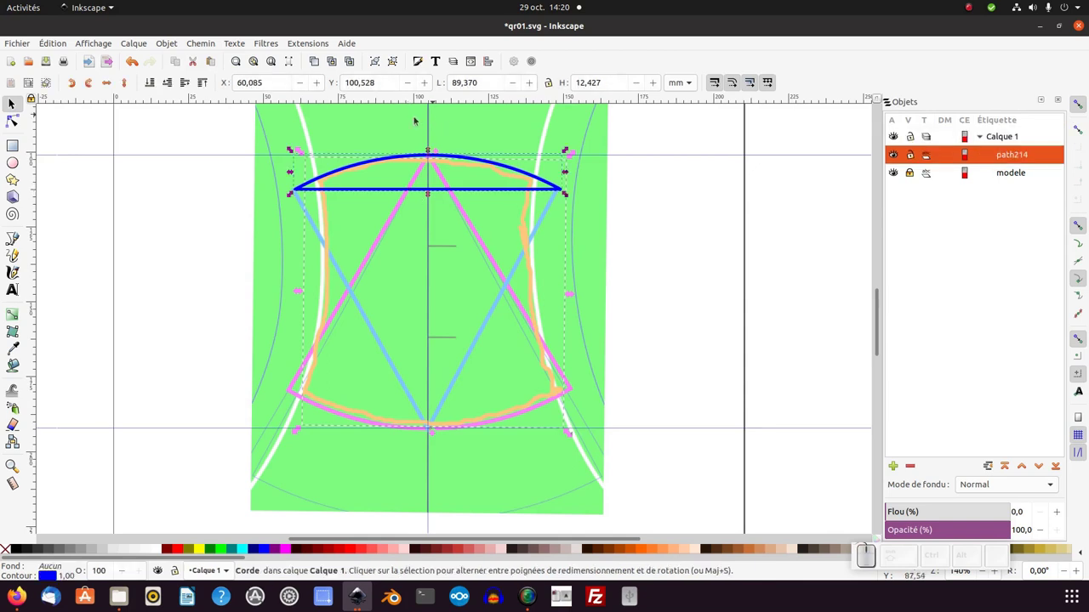
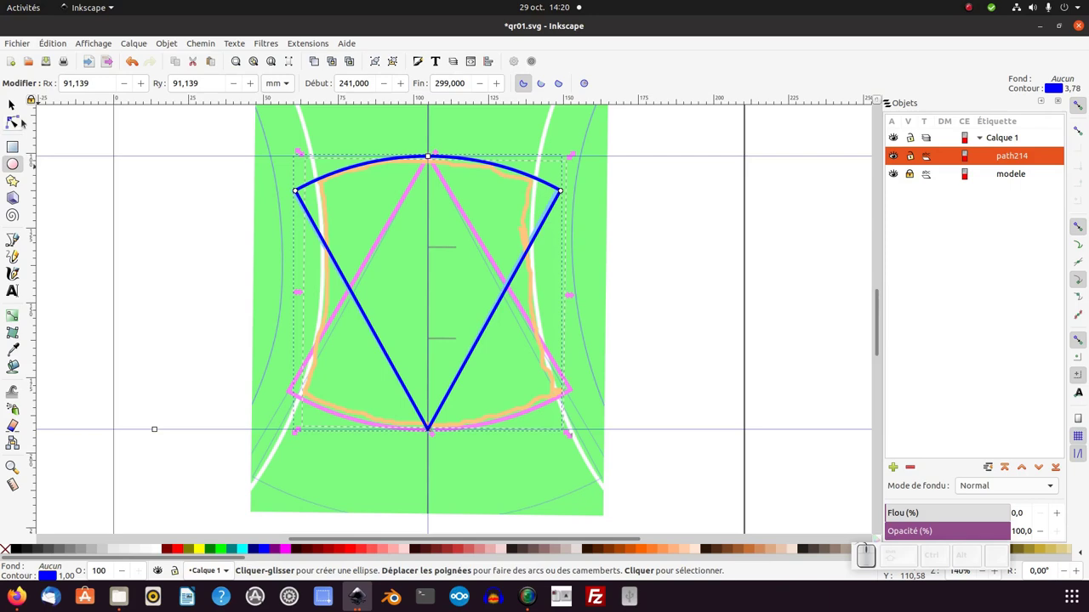
left_click(22, 109)
left_click(174, 263)
key("KP_Subtract")
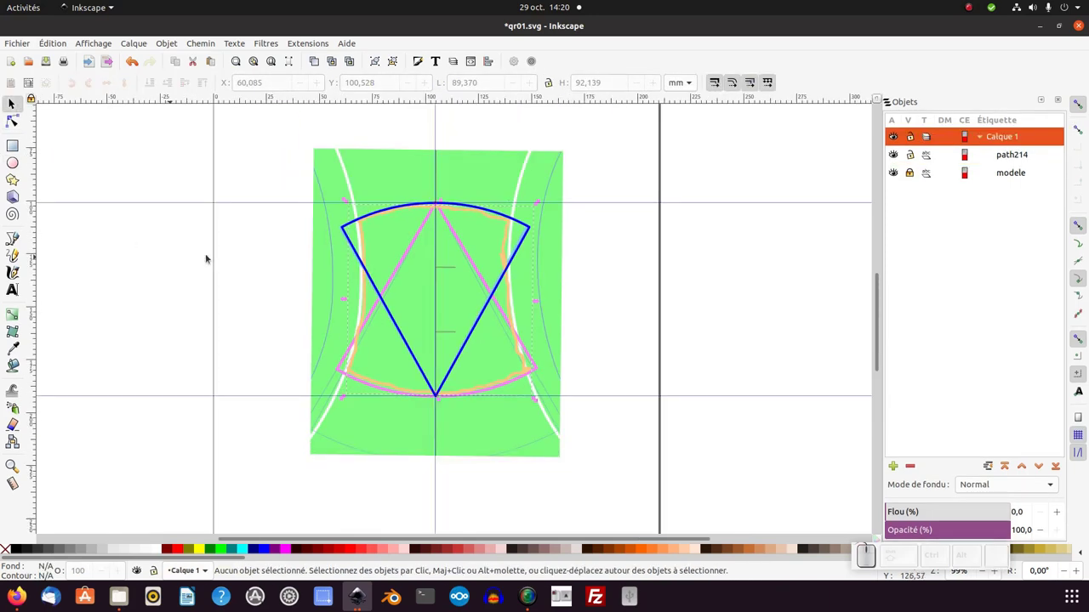
left_click(386, 259)
scroll("up", 3)
scroll("up", 3)
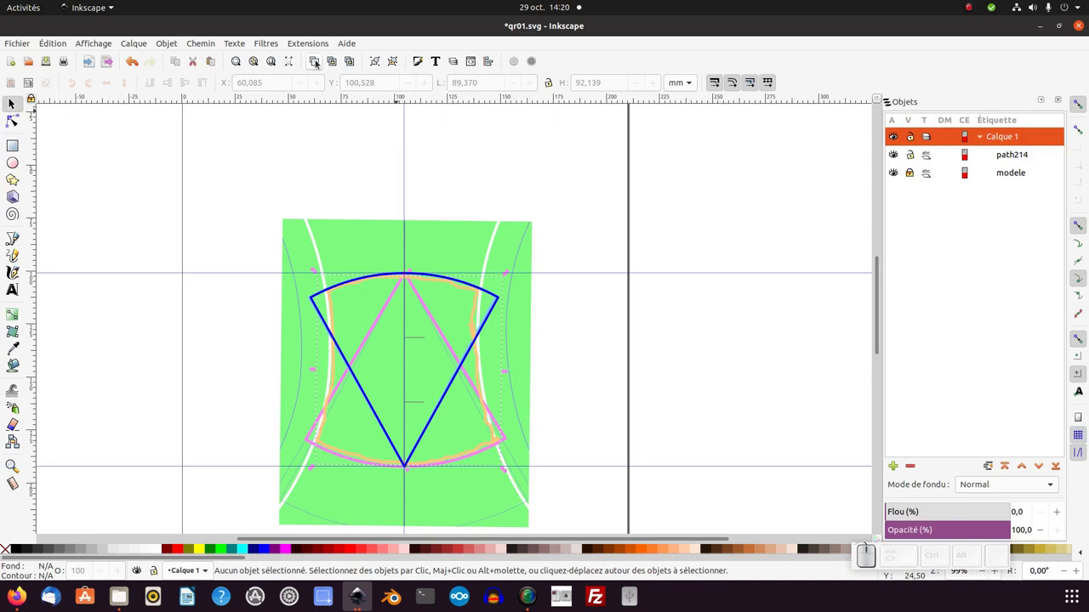
Step: Duplicate the wedge via Édition and try a vertical flip of the copy, then undo it
left_click(71, 48)
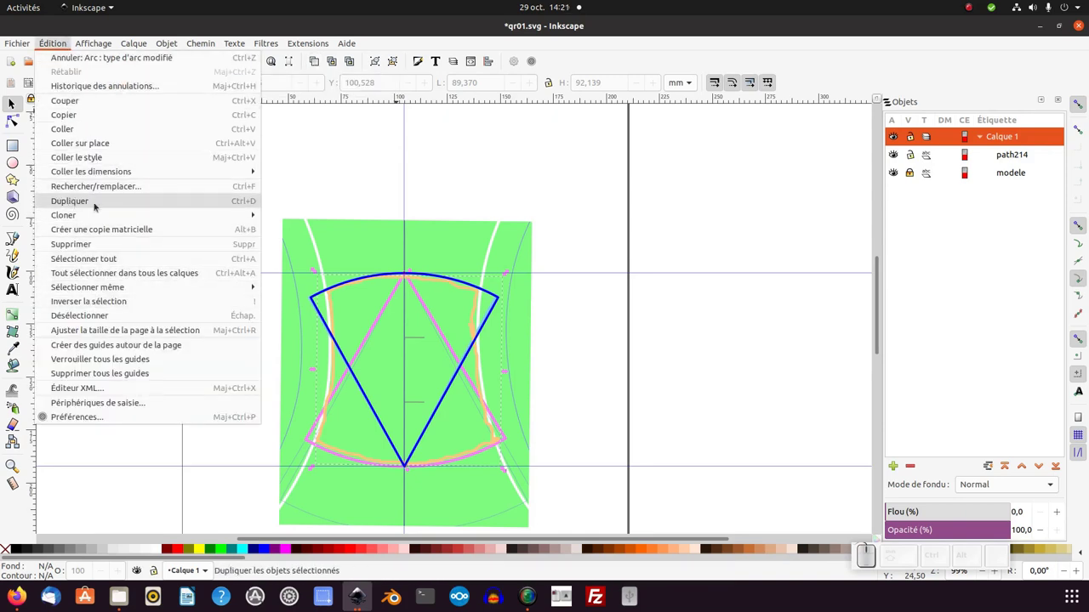
left_click(941, 247)
left_click(1011, 160)
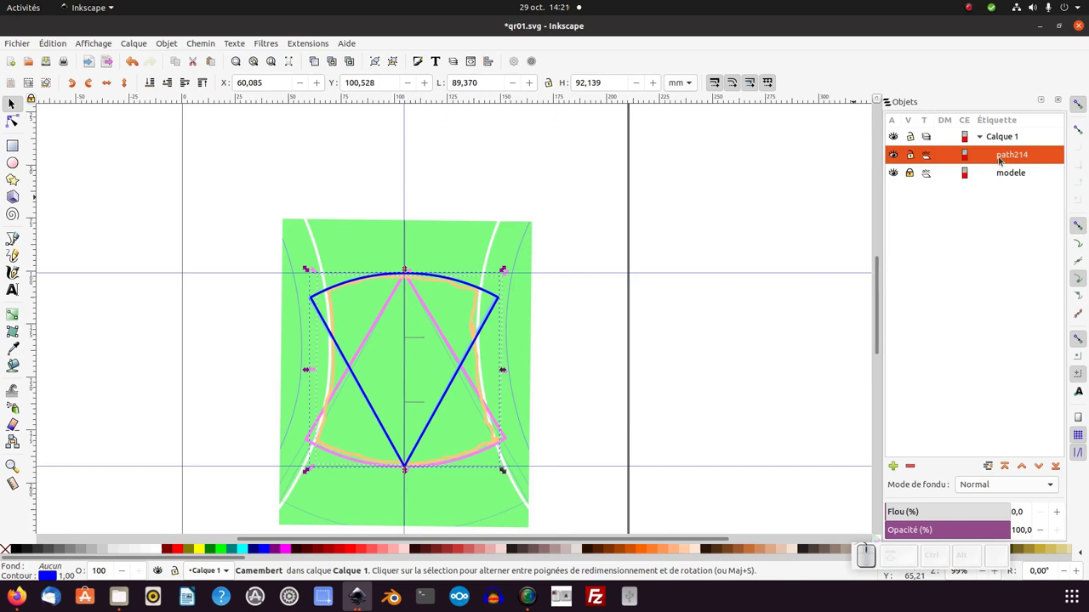
left_click(1003, 157)
left_click(861, 408)
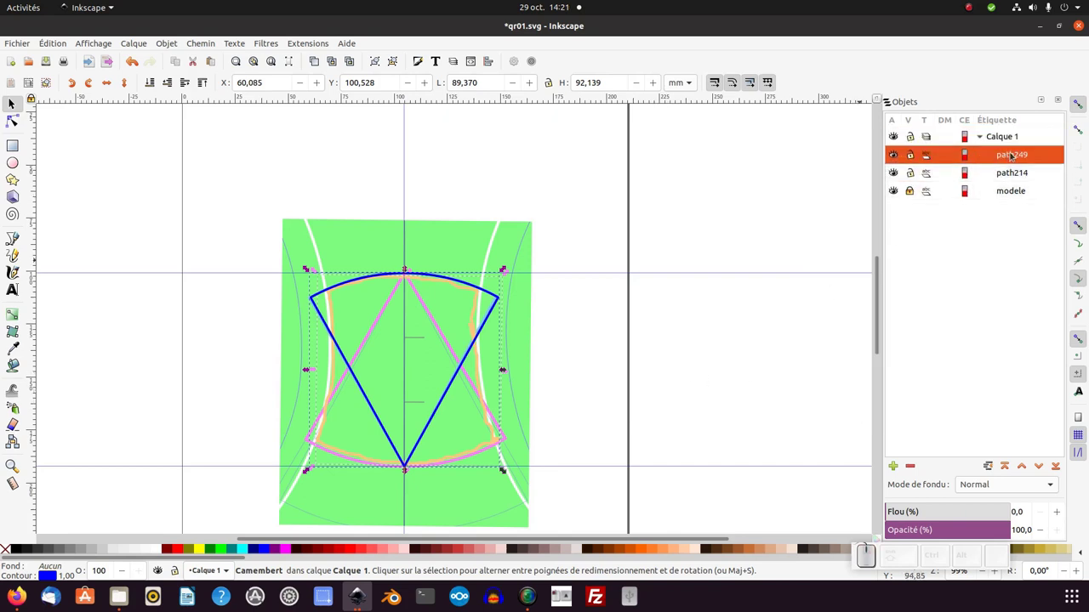
middle_click(689, 379)
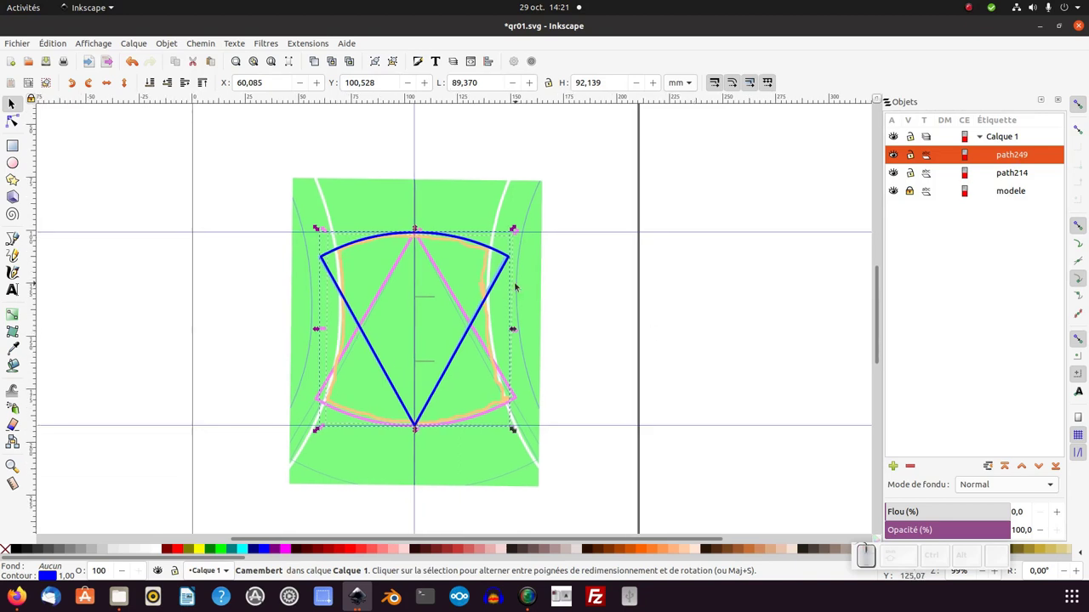
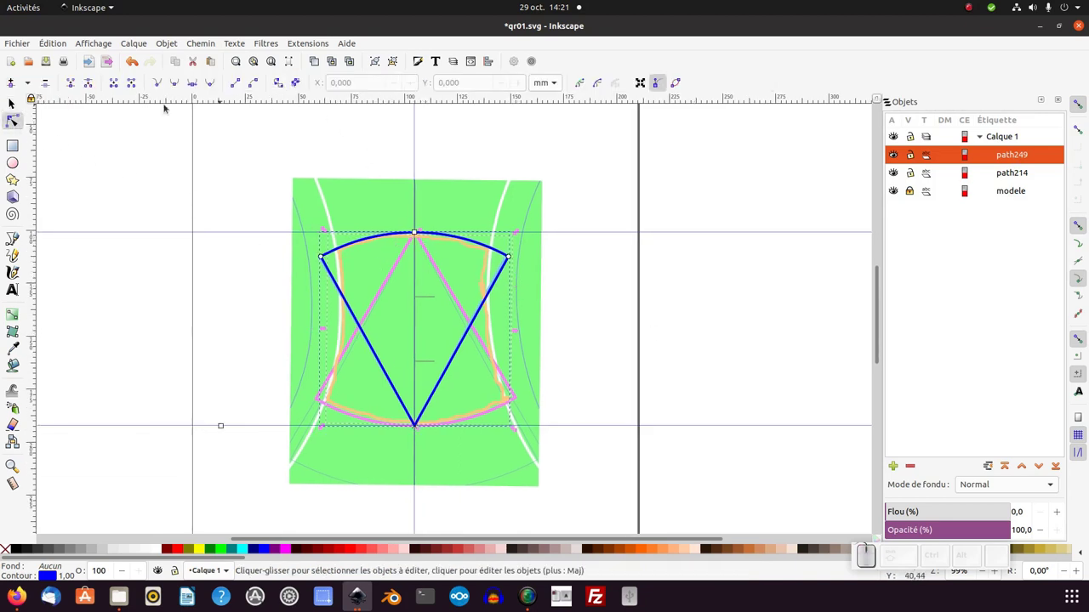
left_click(9, 104)
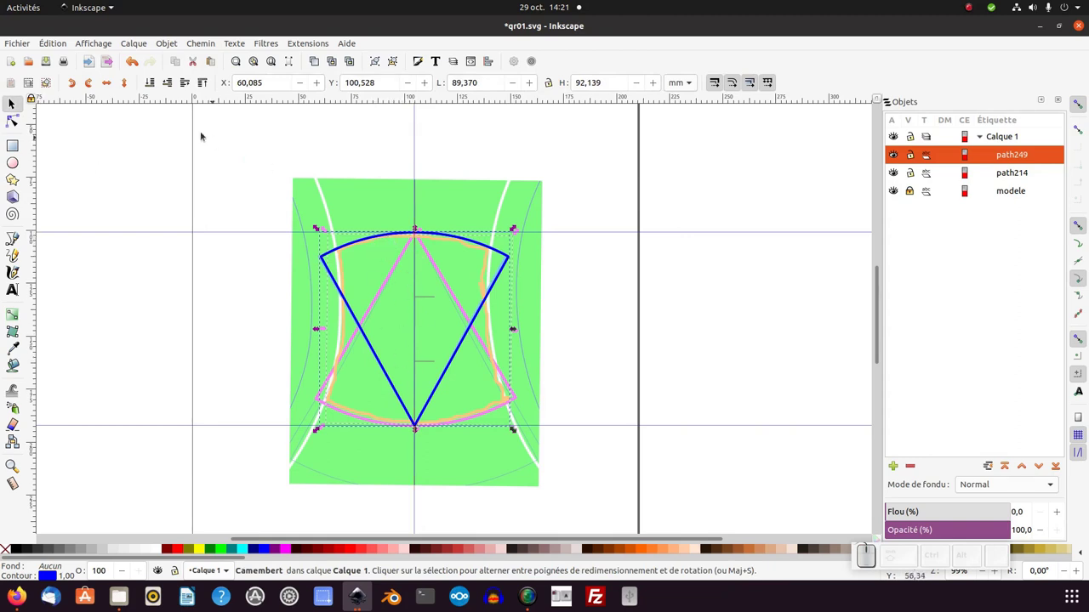
left_click(128, 87)
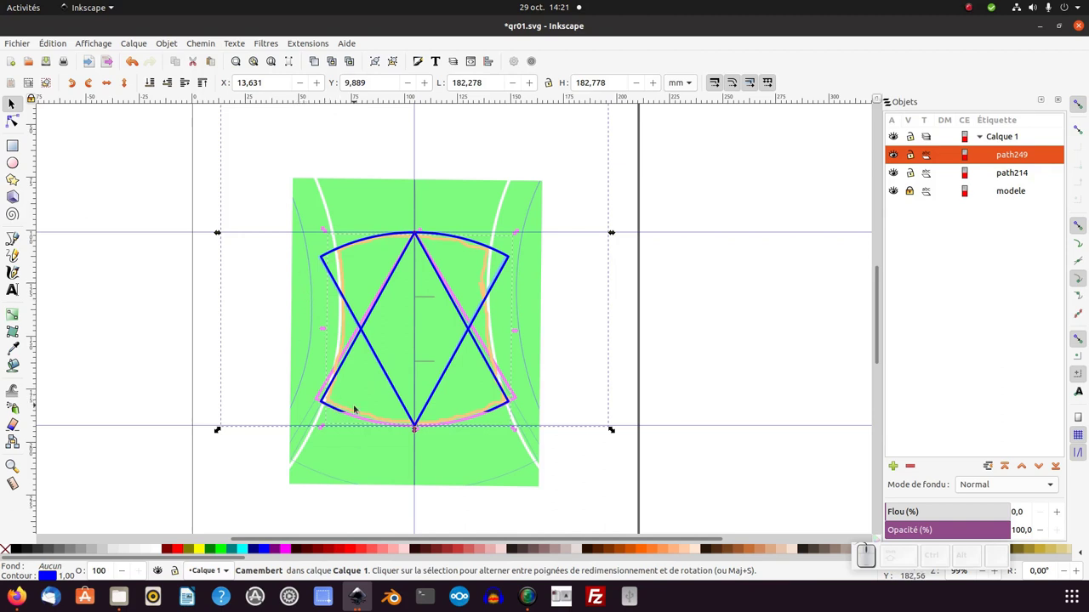
key("ctrl+z")
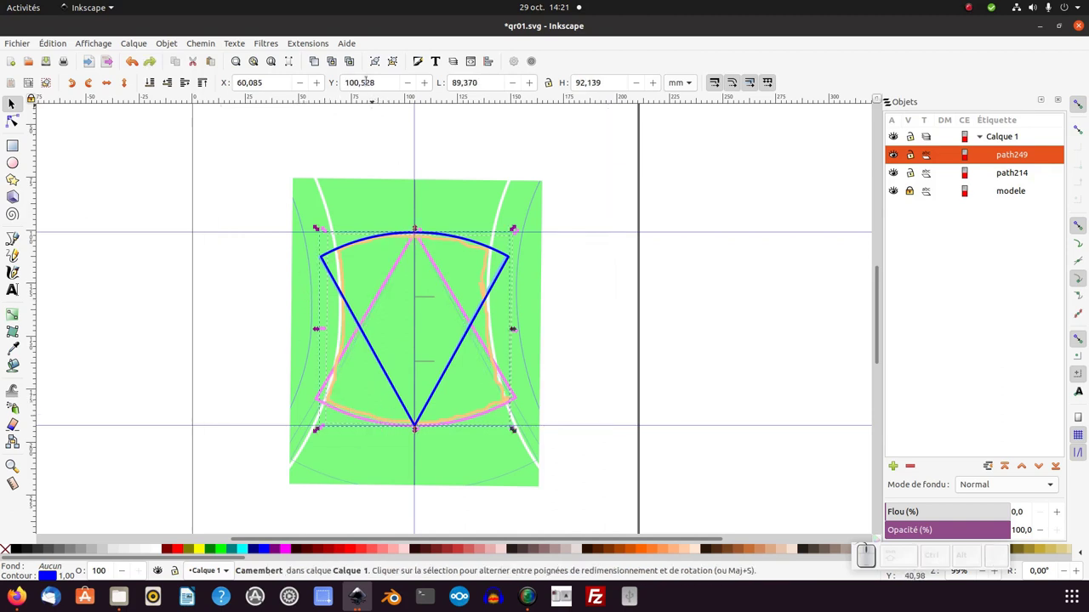
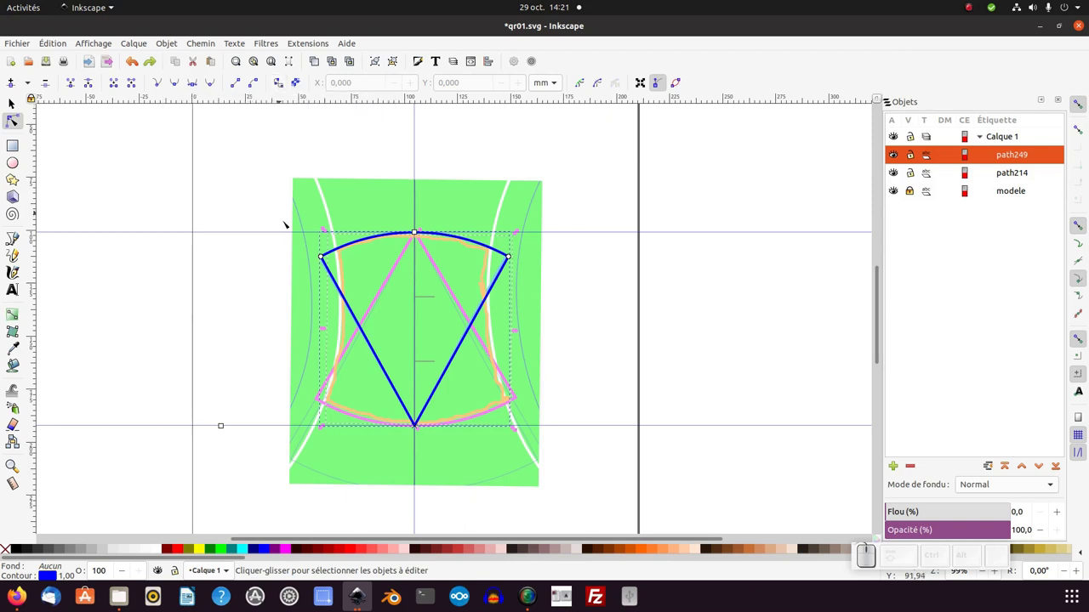
Step: Convert the copy to a path, flip it upside down, then delete that flipped copy
key("ctrl+shift+c")
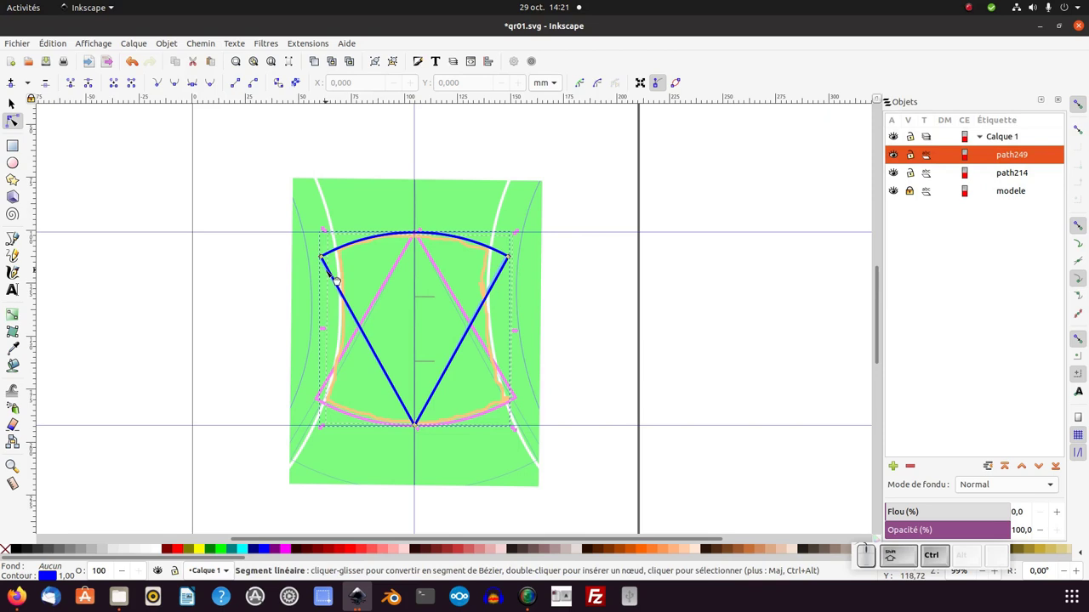
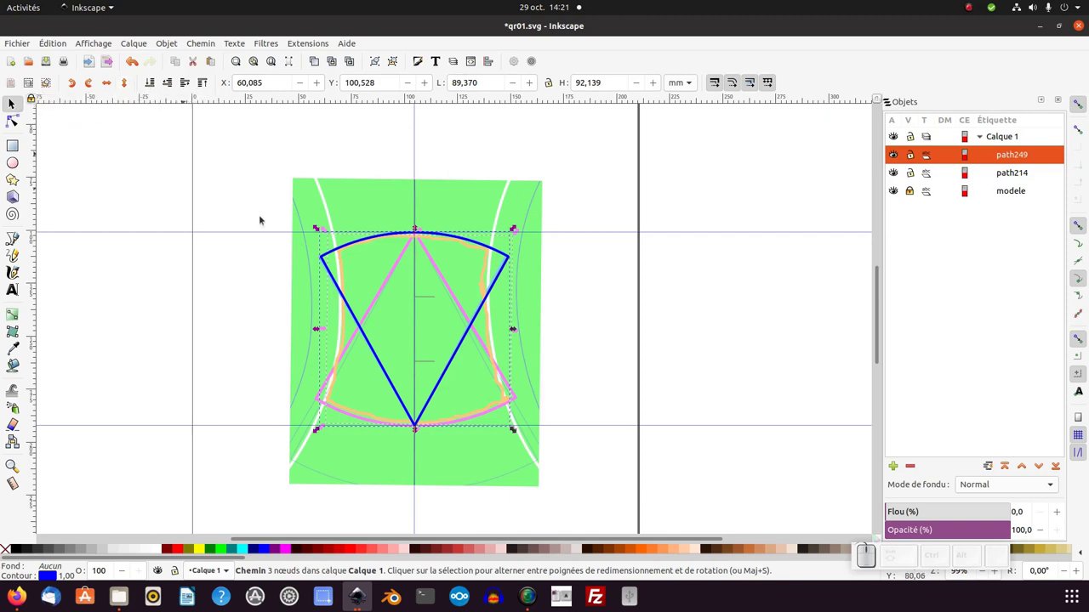
key("v")
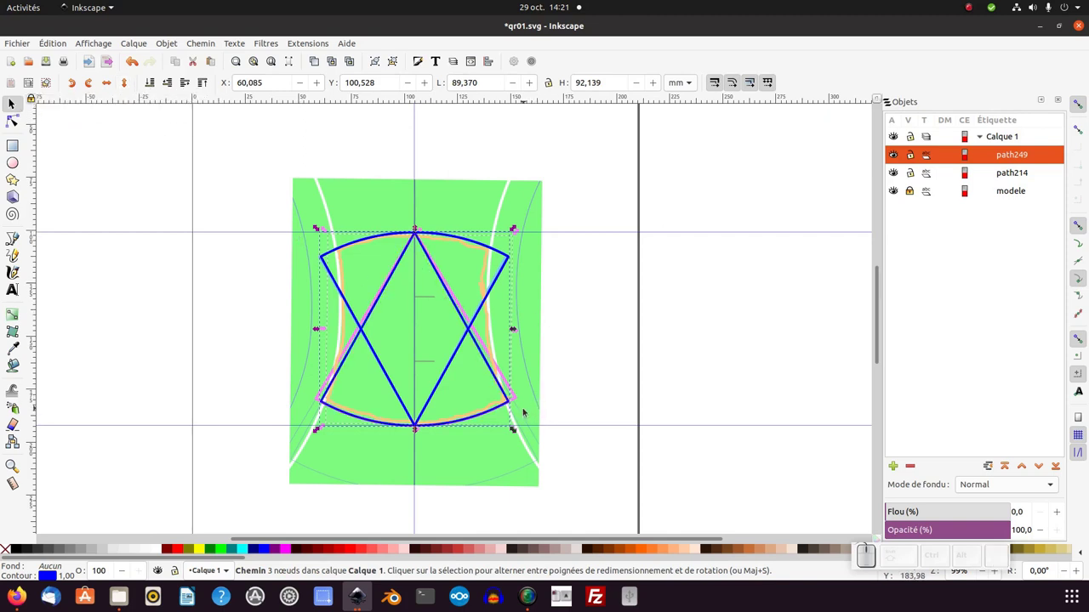
left_click(525, 410)
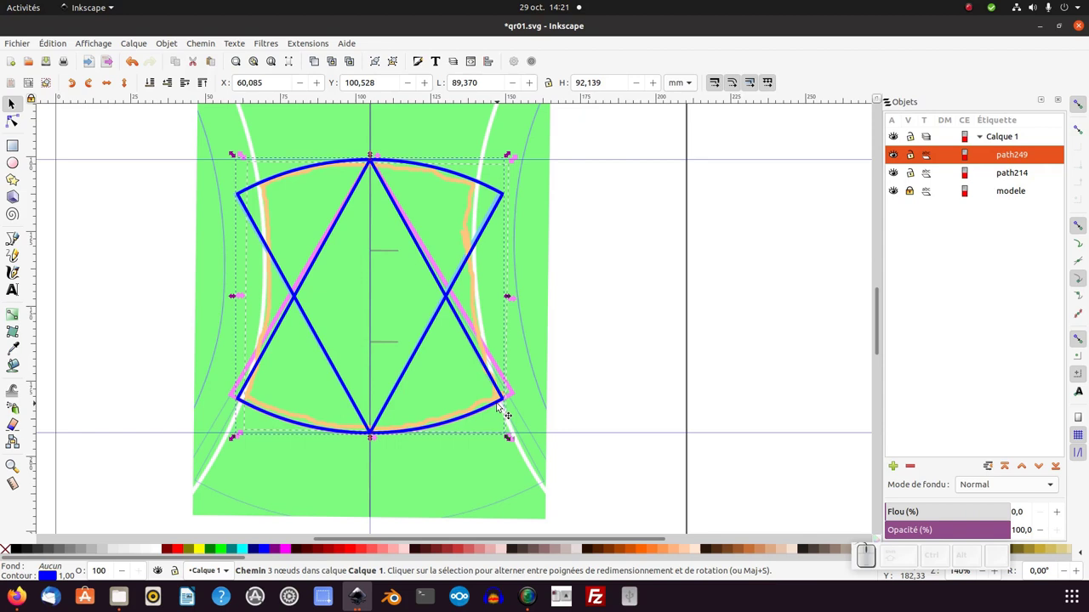
key("Delete")
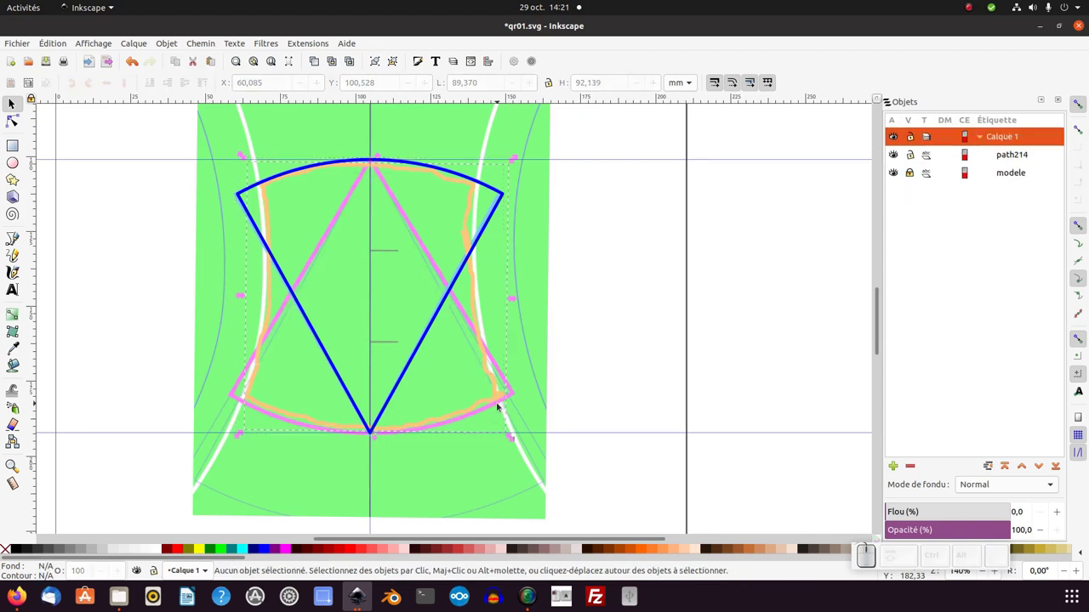
Step: Duplicate the wedge with Ctrl+D, flip the copy so it crosses the original and inspect its corner nodes
key("-")
left_click(495, 235)
key("ctrl+d")
left_click(495, 401)
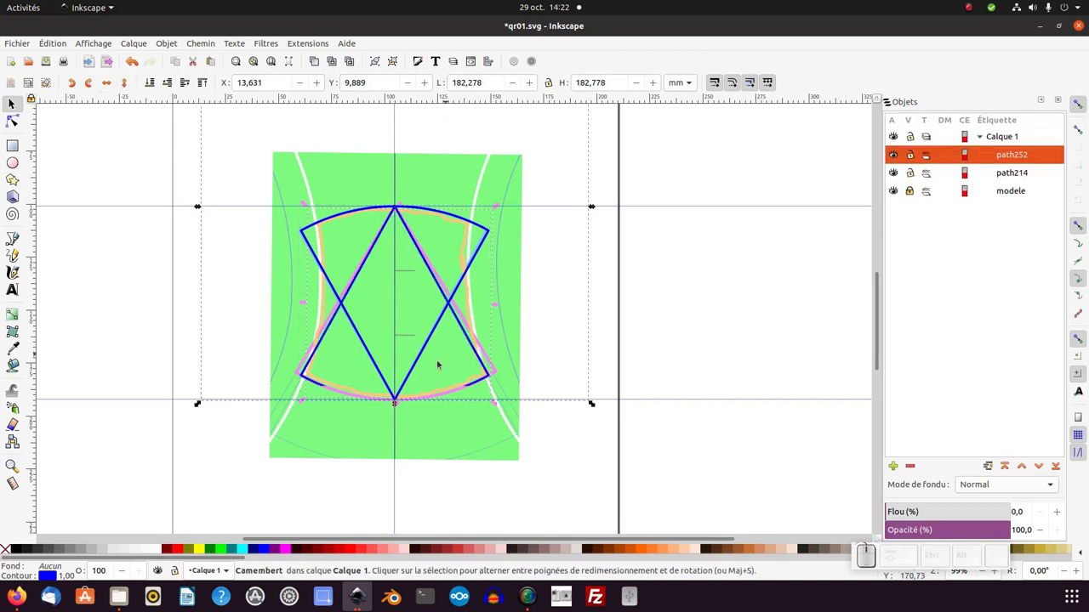
left_click(489, 371)
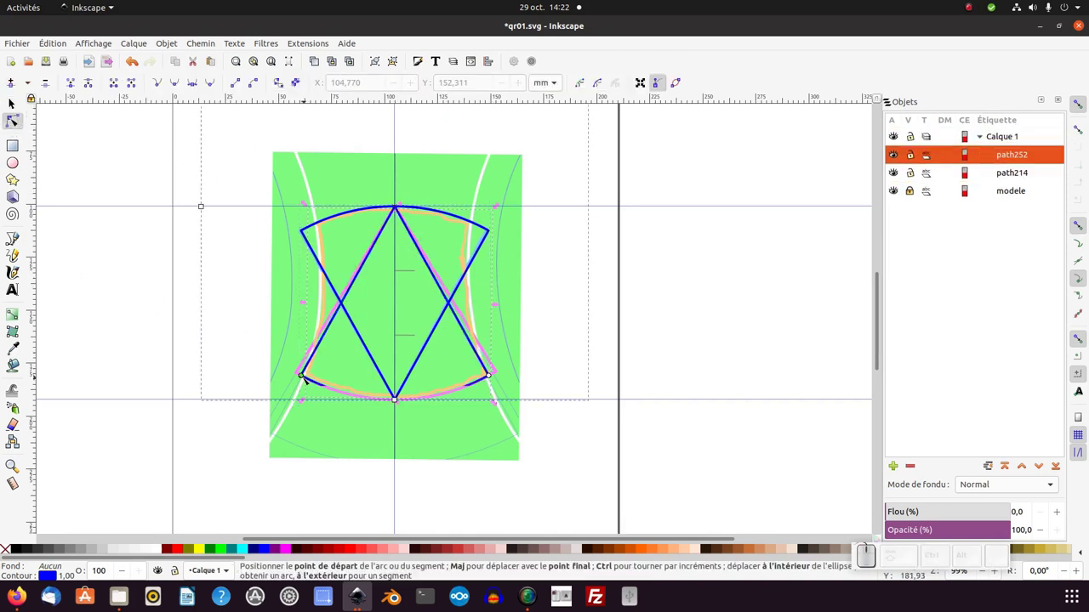
left_click(486, 380)
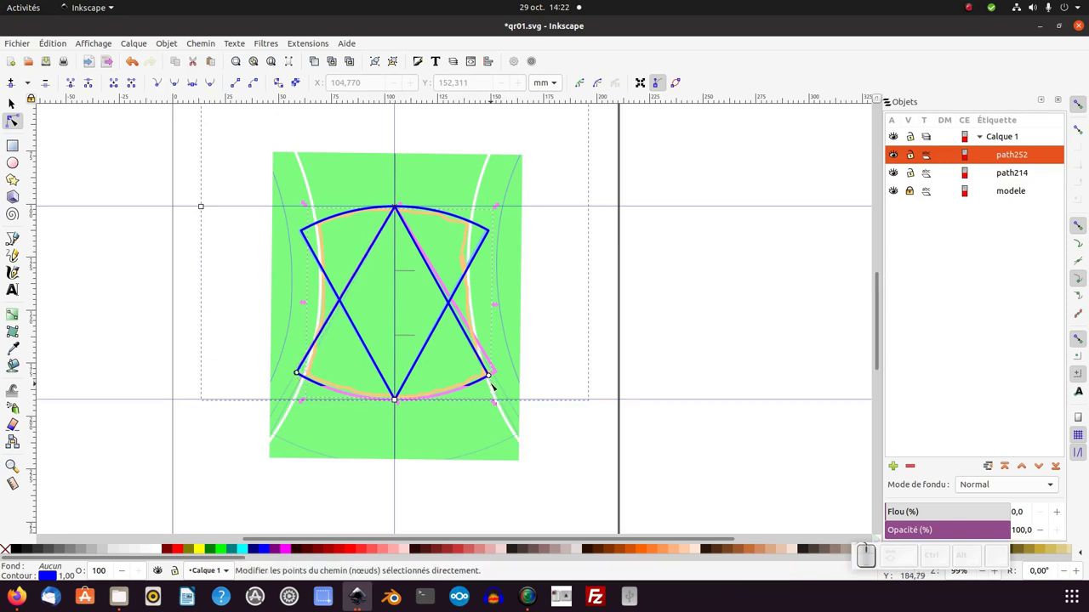
left_click(486, 380)
middle_click(485, 381)
middle_click(520, 378)
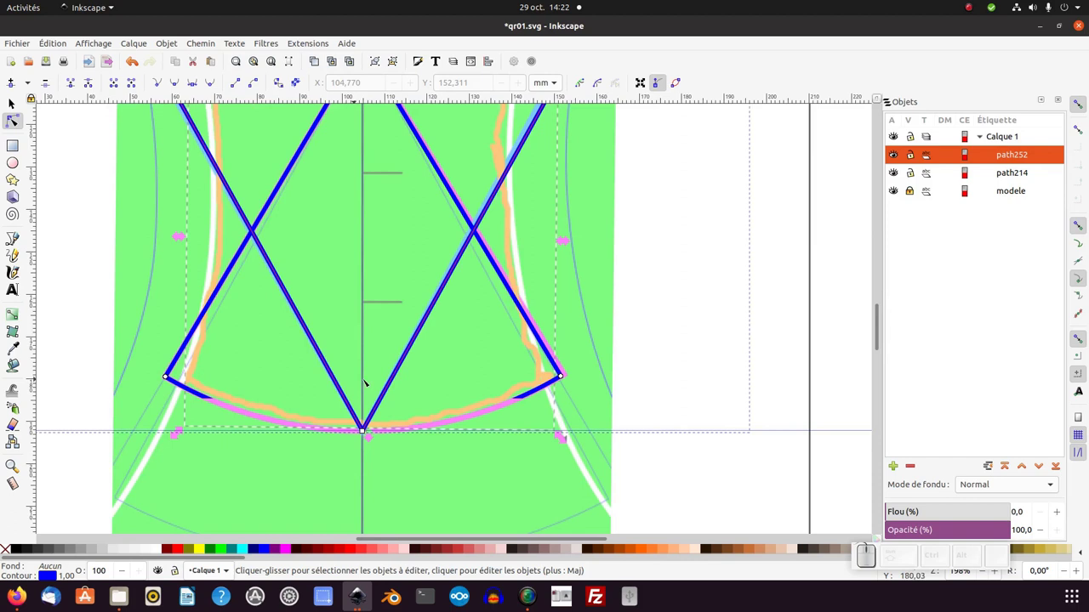
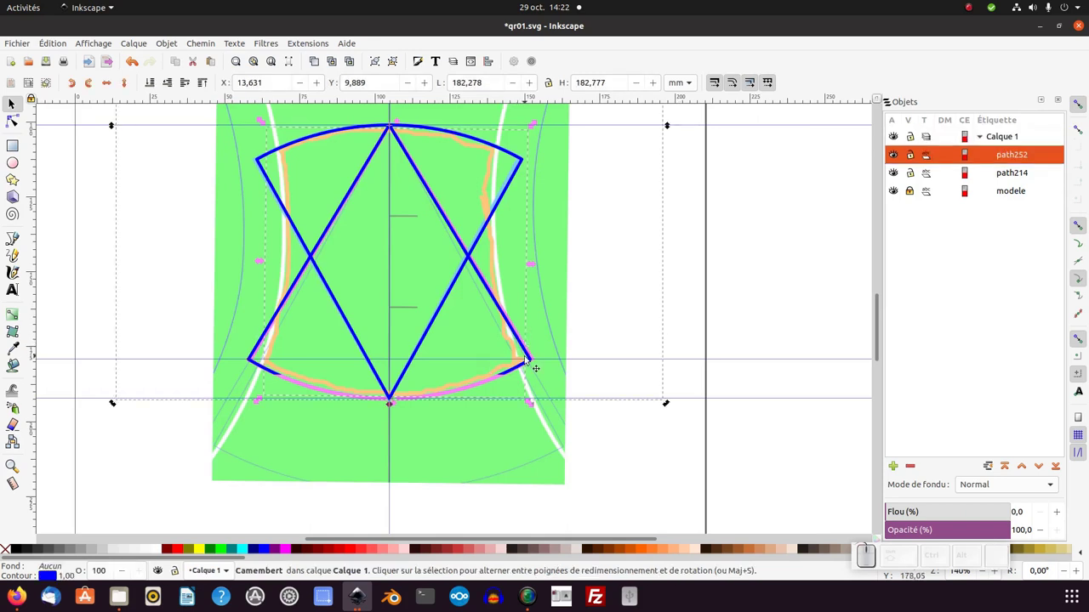
Step: Convert the flipped wedge path252 into a path and apply Edit commands to it
key("ctrl+shift+c")
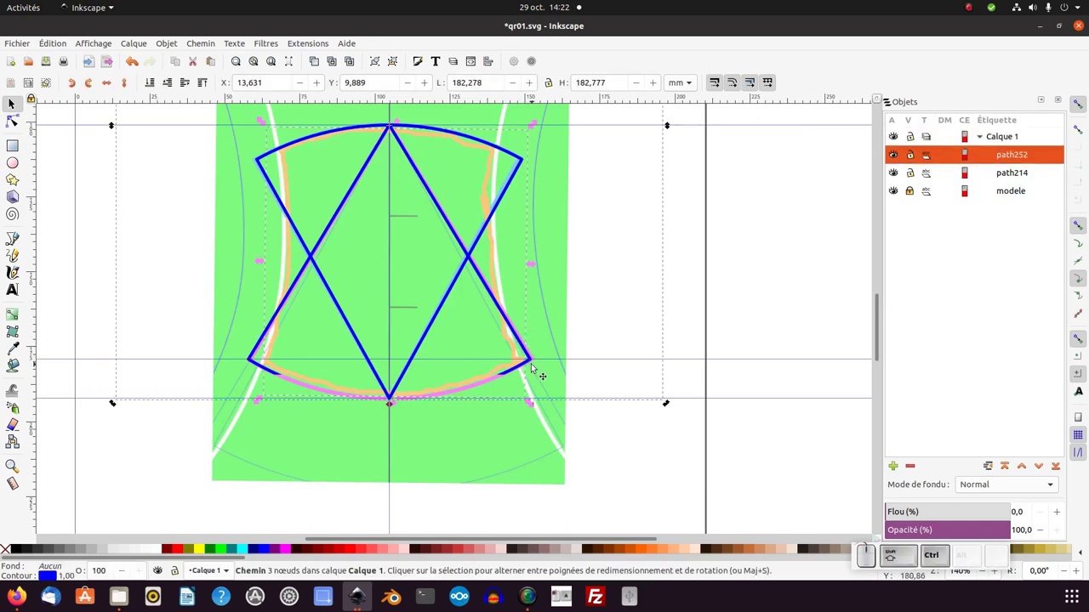
key("F2")
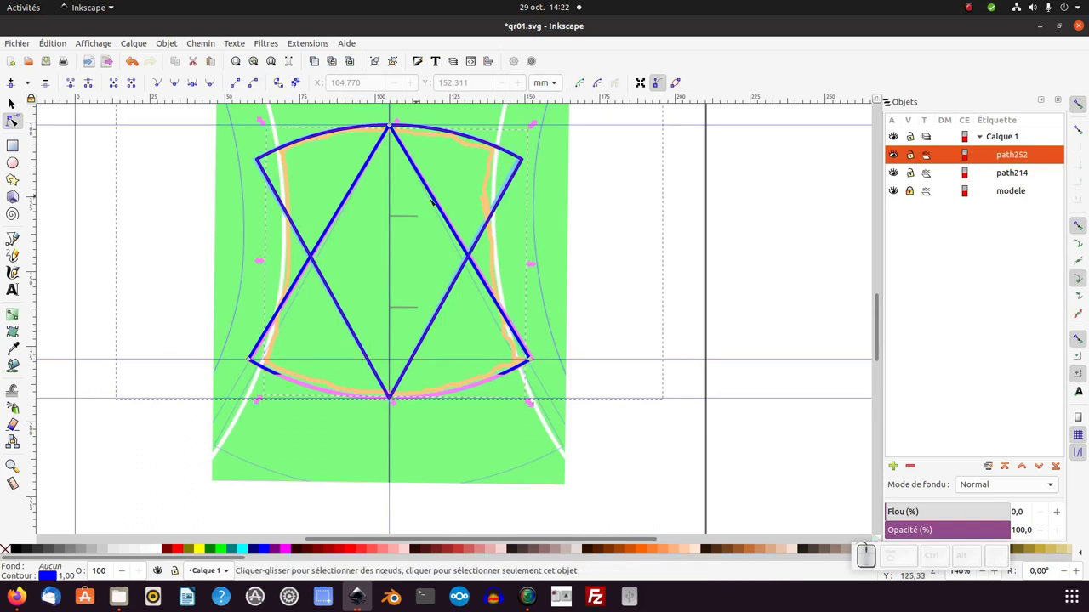
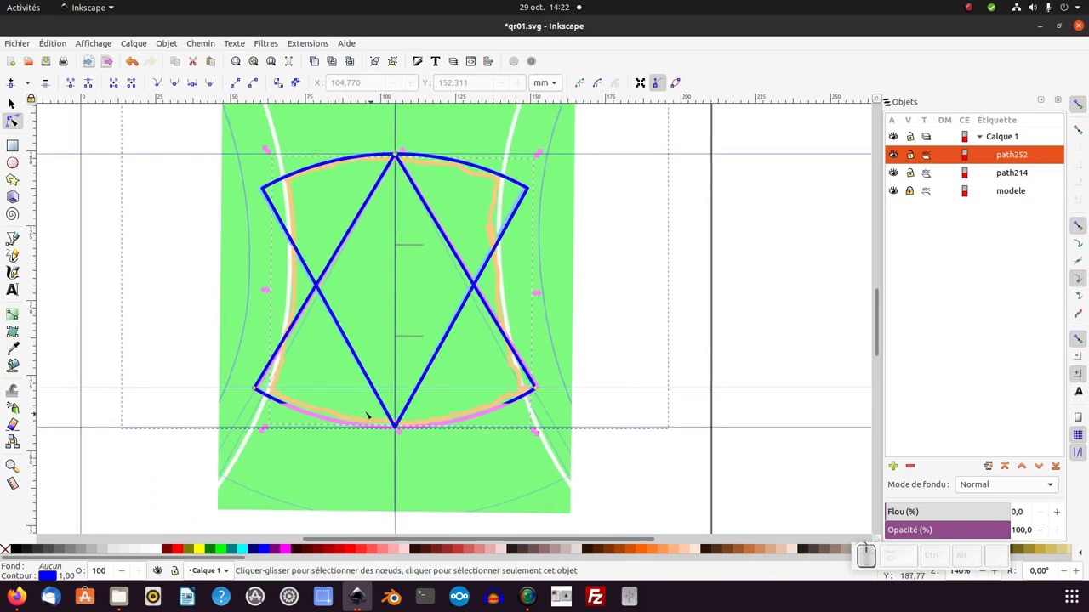
left_click(283, 181)
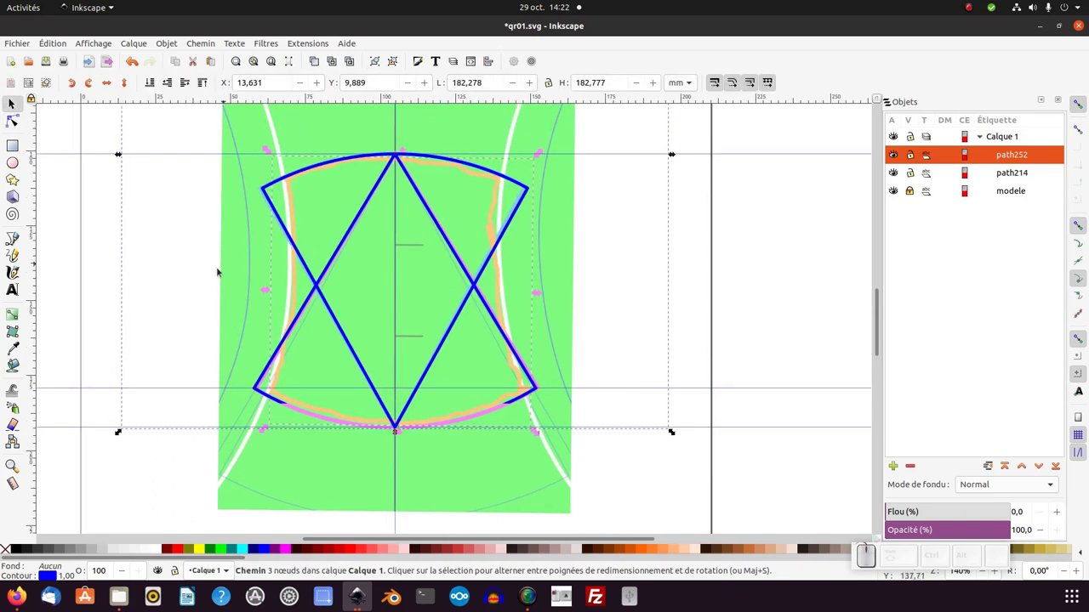
left_click(55, 41)
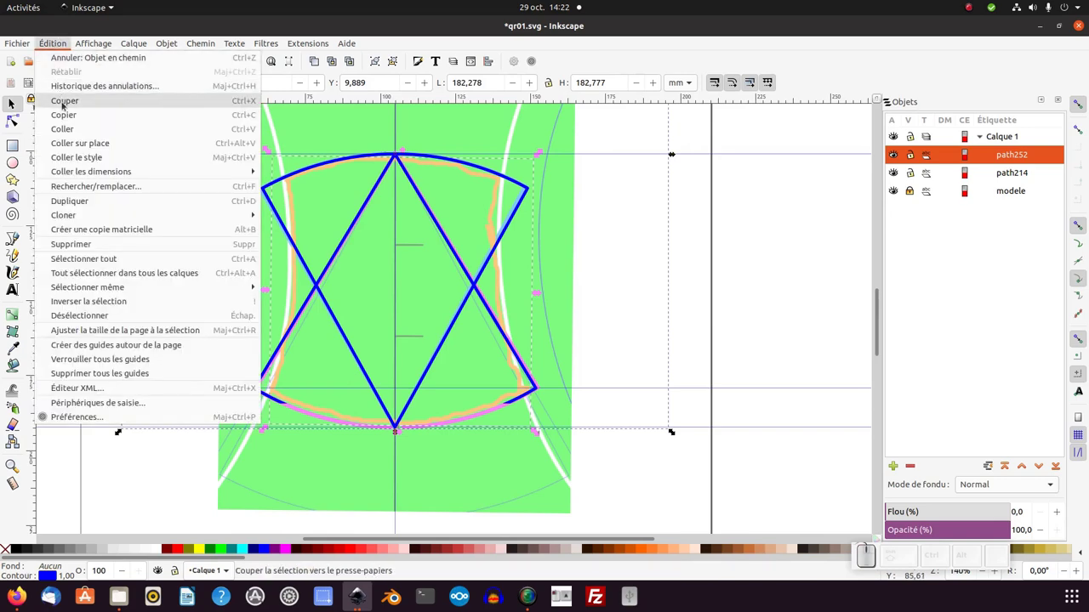
left_click(65, 103)
left_click(61, 49)
left_click(80, 143)
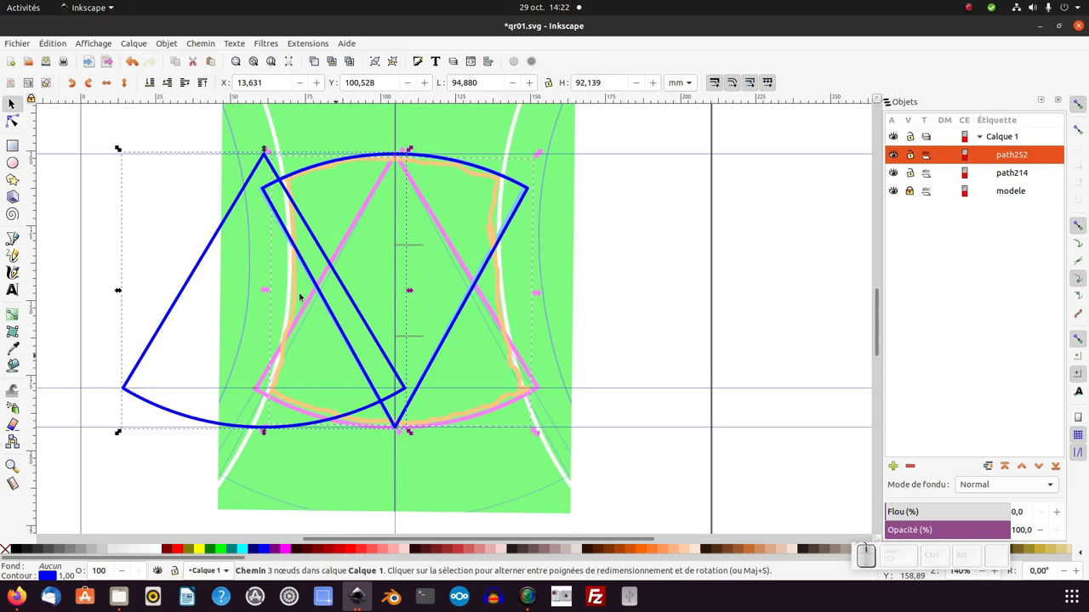
Step: Drag the crossed arc triangles back to snap over the reference drawing and zoom out
left_click_drag(271, 187, 283, 181)
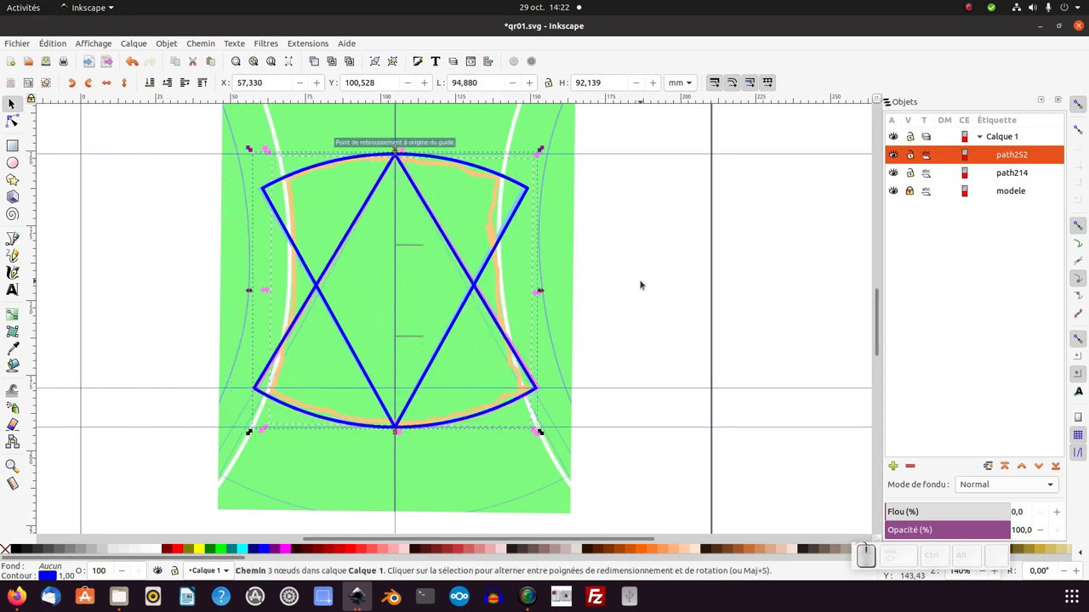
key("KP_Subtract")
left_click(382, 256)
left_click(440, 316)
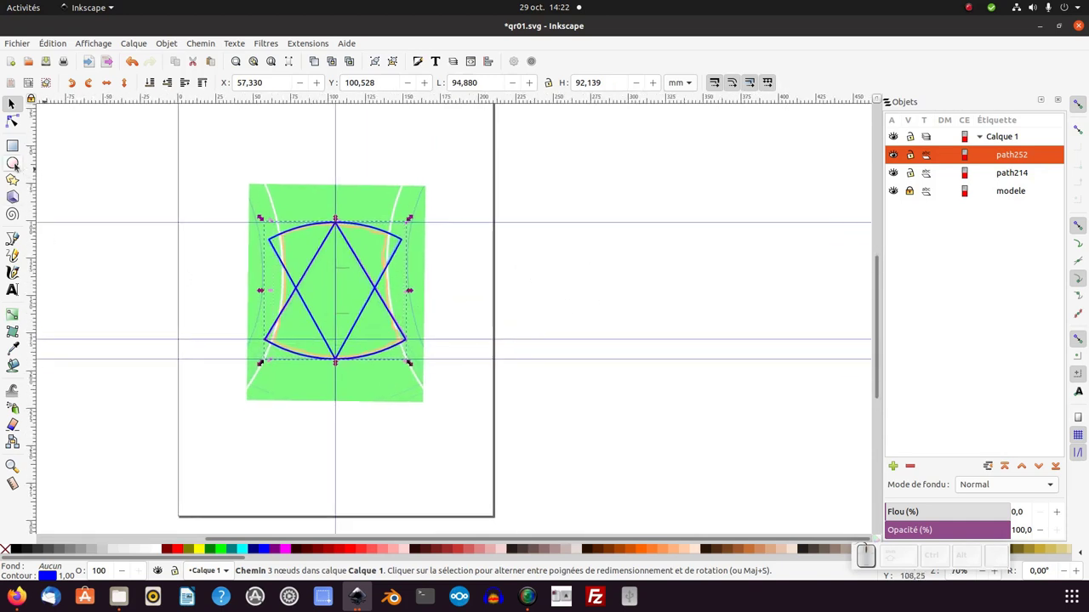
Step: Draw a pie slice right of the page and reset it to a whole circle
left_click(414, 292)
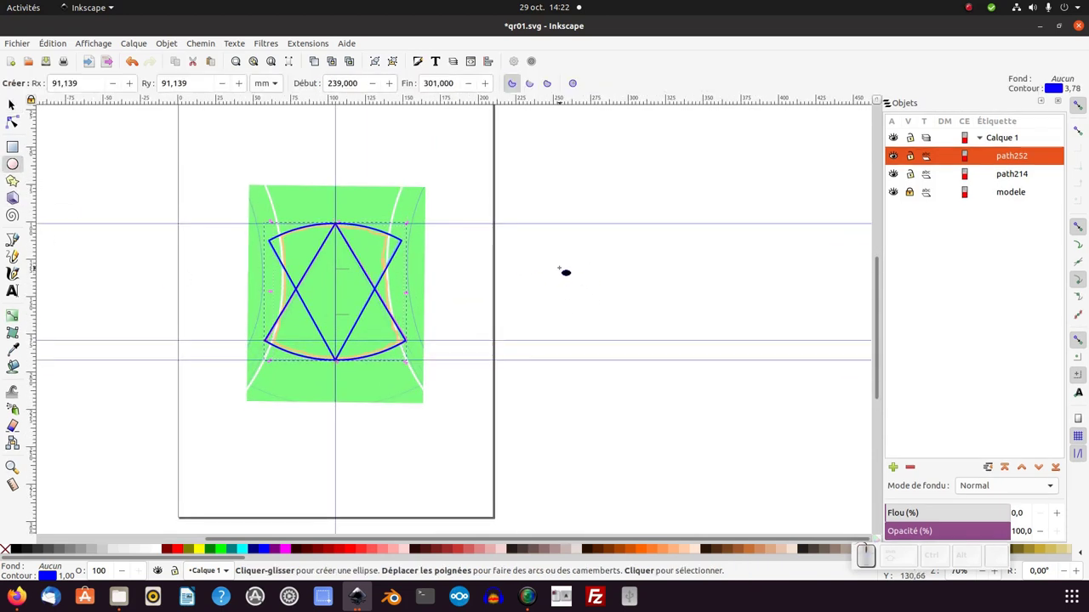
left_click(409, 342)
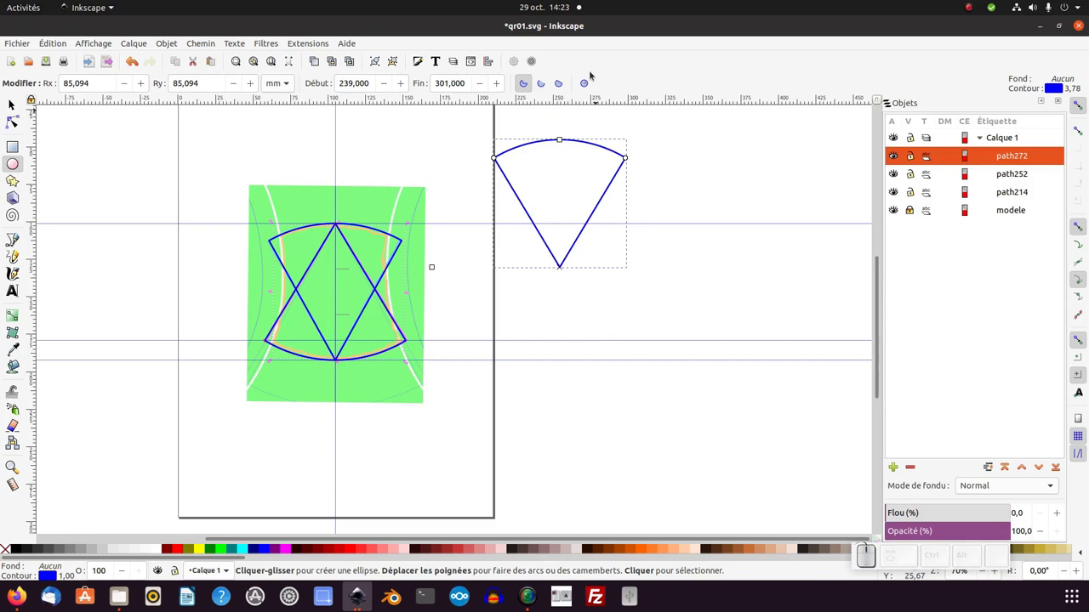
left_click(591, 90)
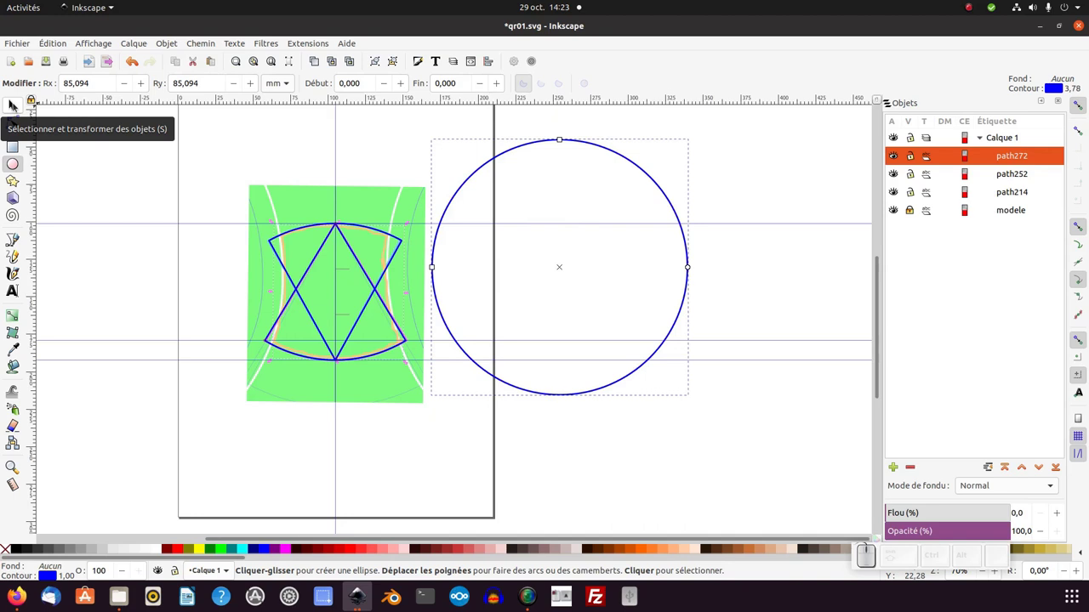
left_click(16, 105)
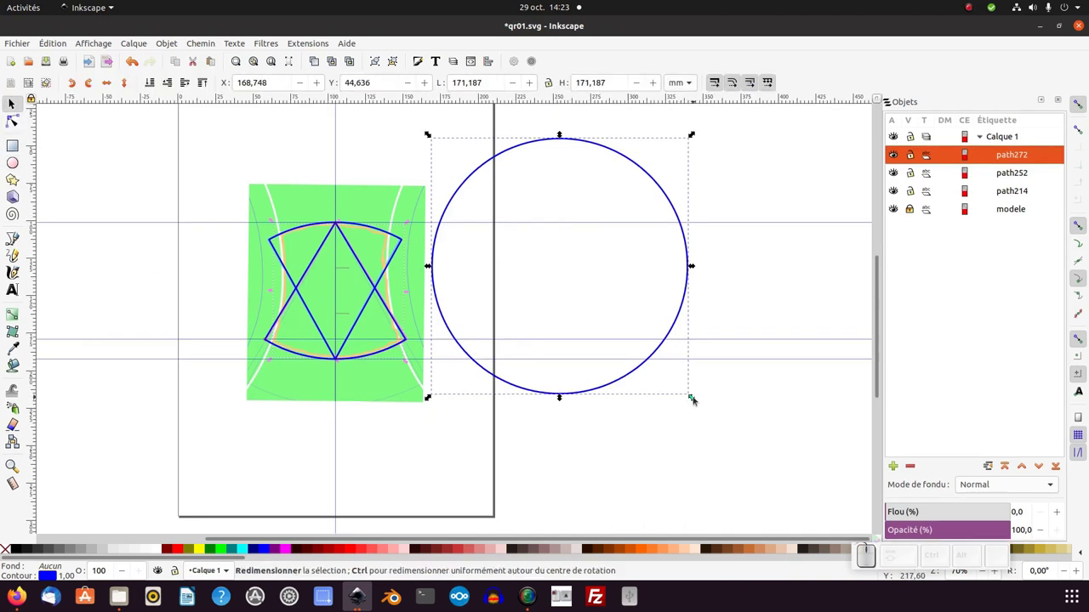
Step: Enlarge the circle until its left edge meets the crossed triangle arcs
left_click_drag(700, 404, 487, 451)
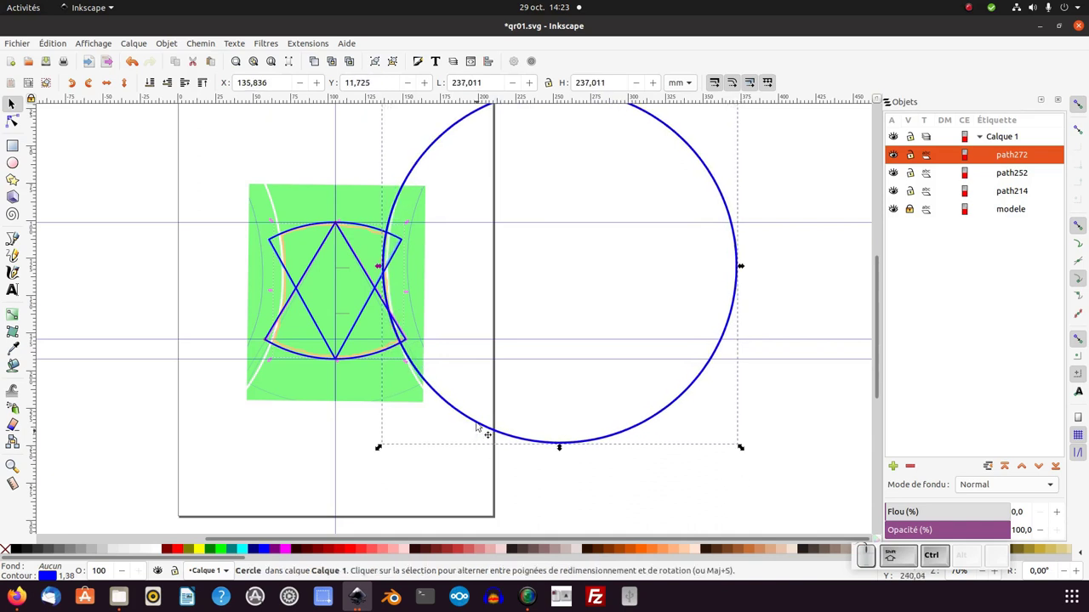
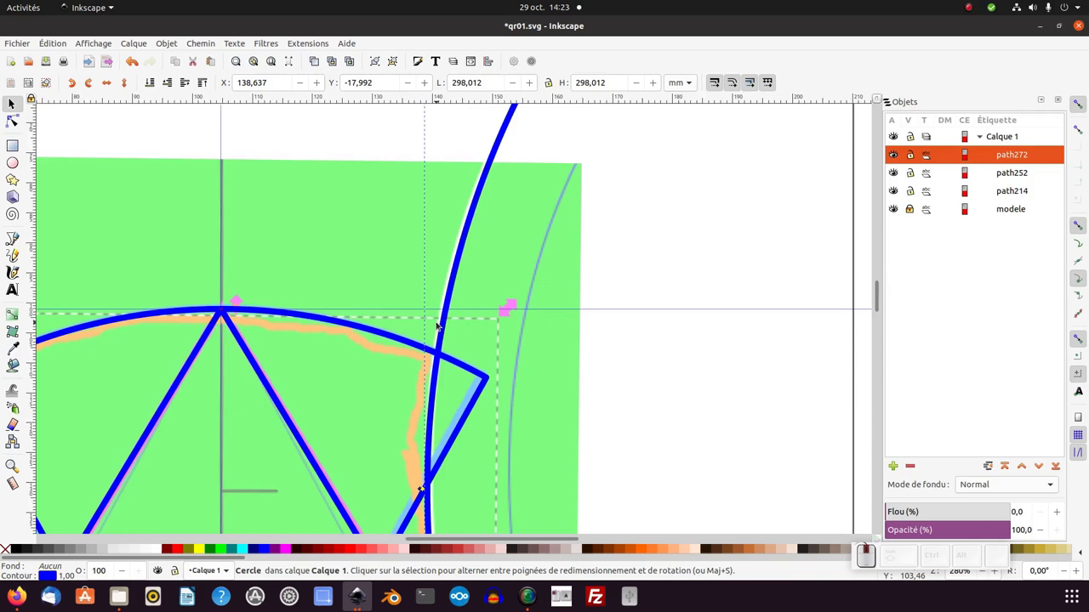
key("KP_Subtract")
key("KP_Subtract")
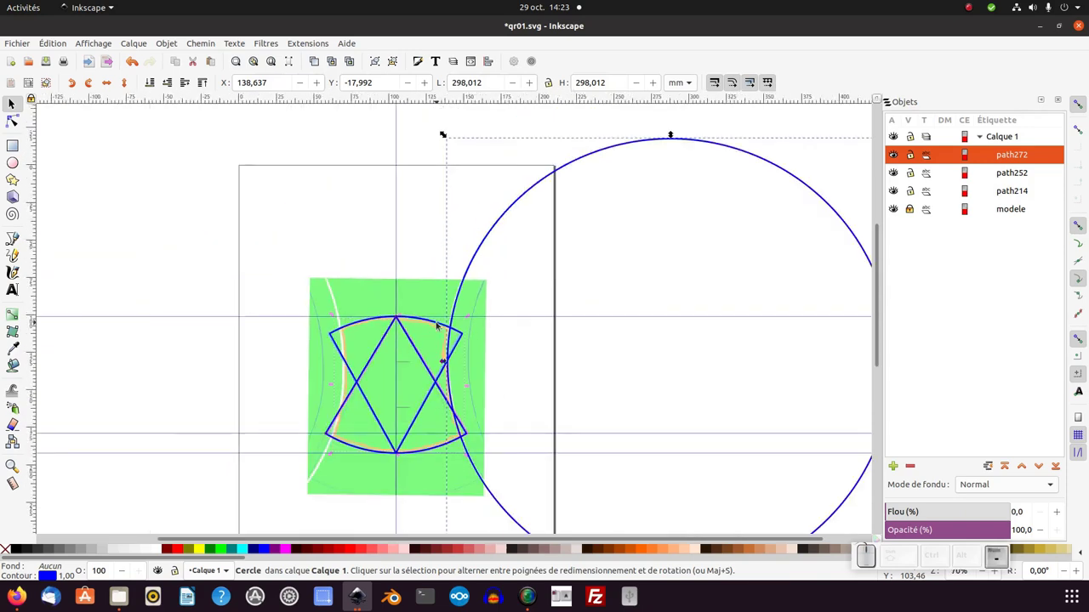
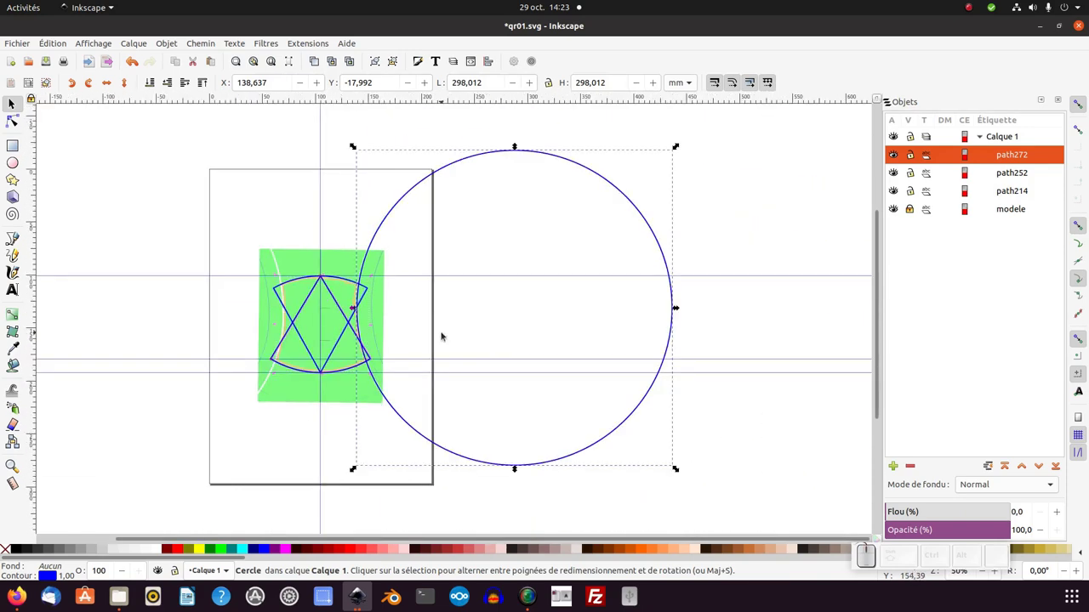
Step: Duplicate the large circle with Ctrl+D, undo it, then reselect the circle to copy it again
key("ctrl+d")
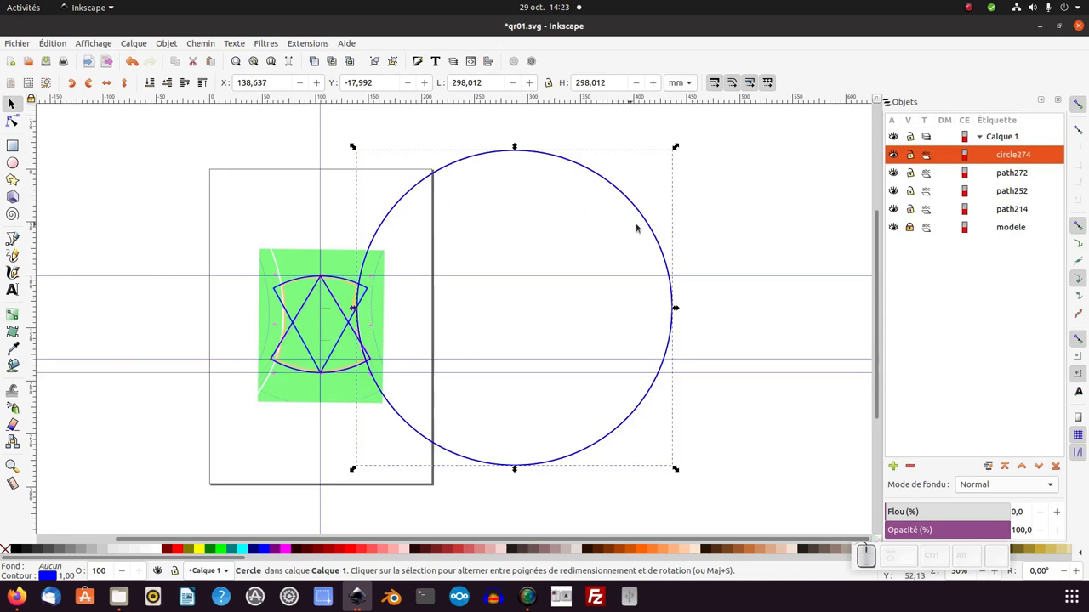
key("ctrl+z")
left_click(648, 219)
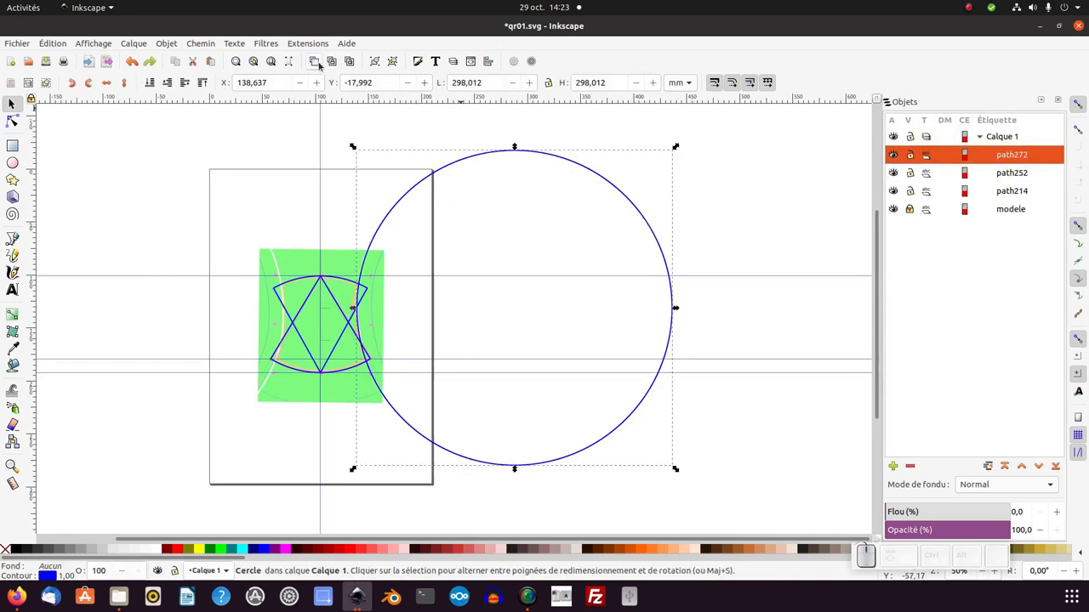
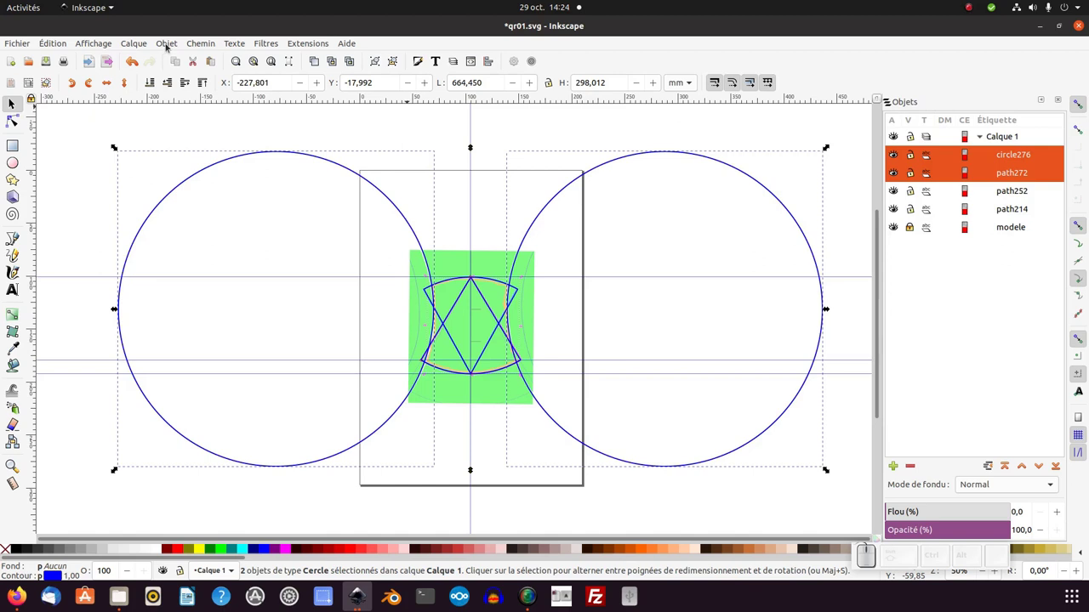
Step: Group the two side circles via Object > Group and select the group with both arc triangles
left_click(172, 50)
left_click(192, 152)
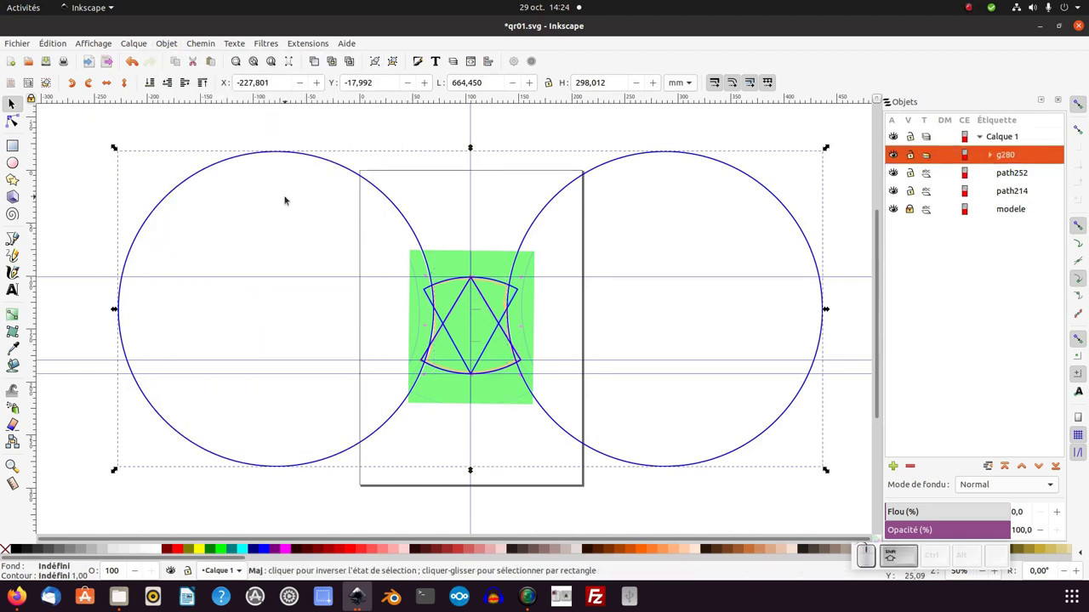
left_click_drag(292, 202, 645, 447)
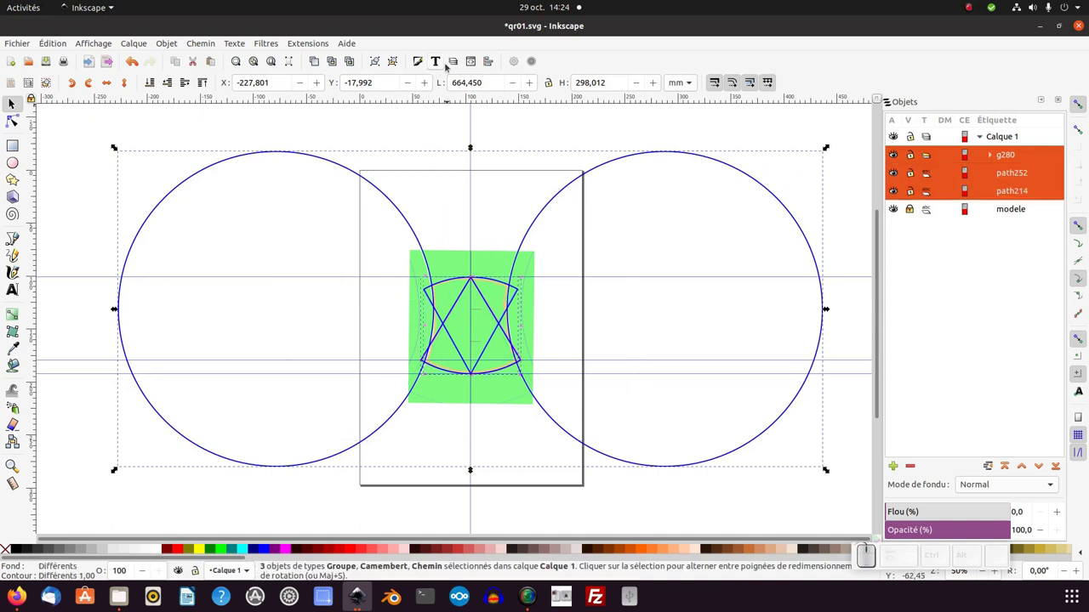
Step: Centre the circle group on the arcs' vertical axis in Align and Distribute, then deselect
left_click(488, 58)
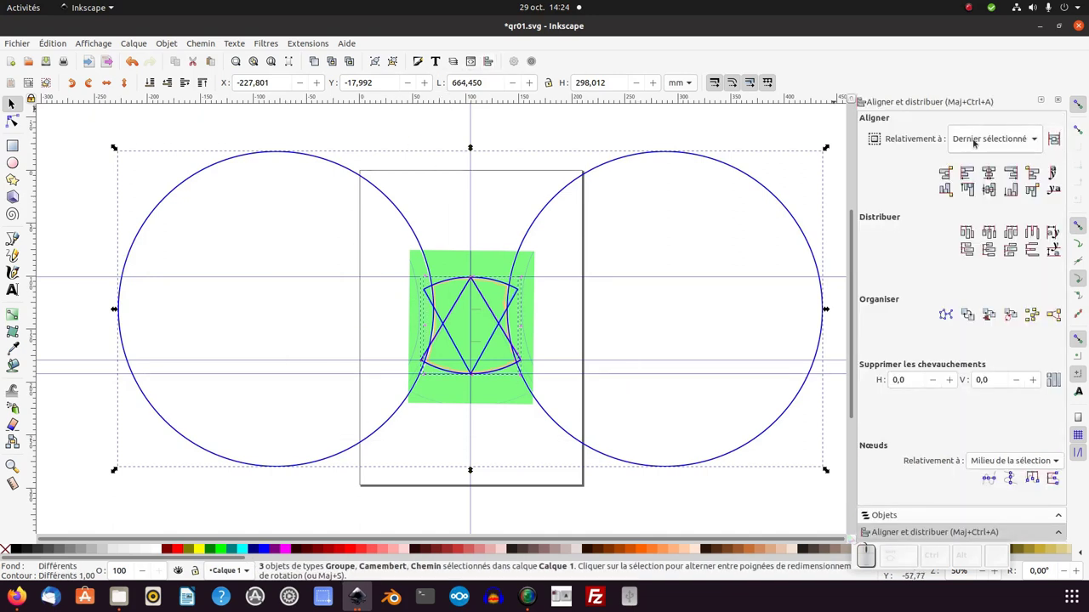
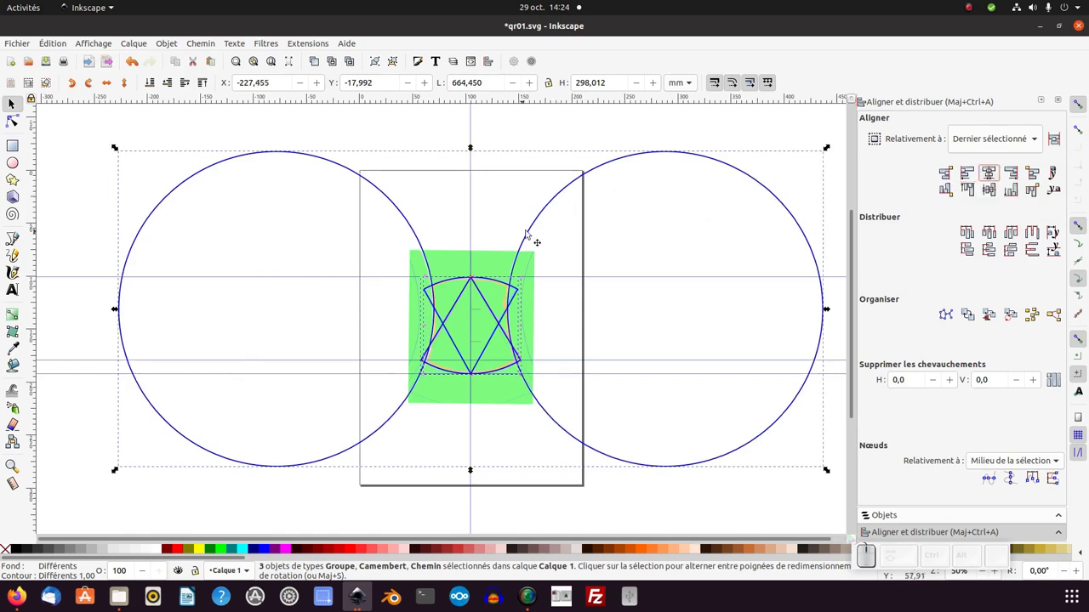
left_click(564, 250)
middle_click(560, 330)
middle_click(533, 307)
left_click(548, 339)
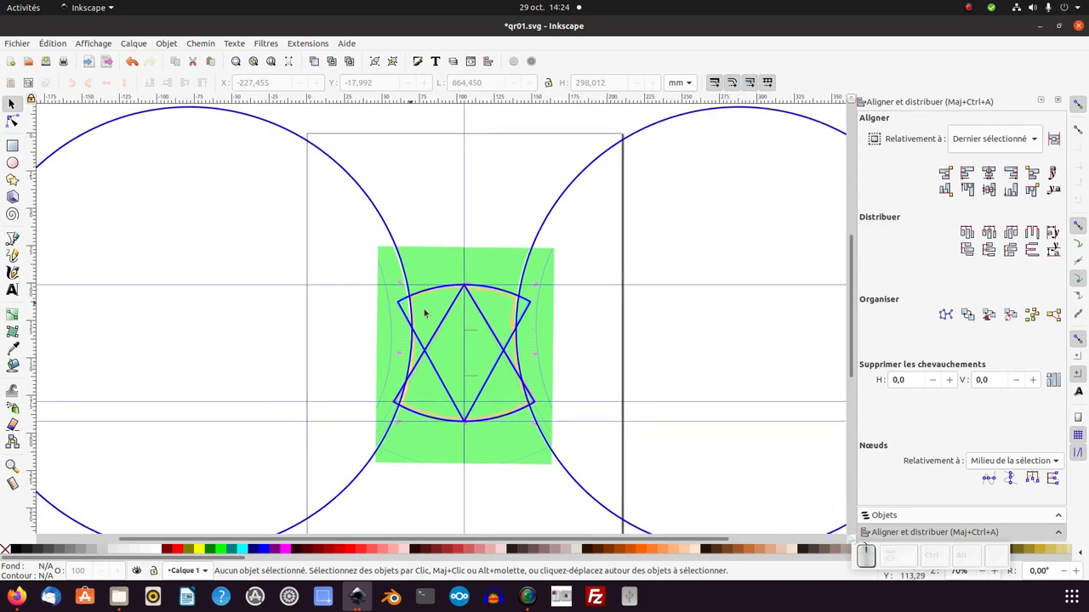
Step: Switch windows back to Inkscape and bring the Objects panel into view with the selector tool active
key("alt+Tab")
left_click(279, 547)
left_click(280, 547)
key("alt+Tab")
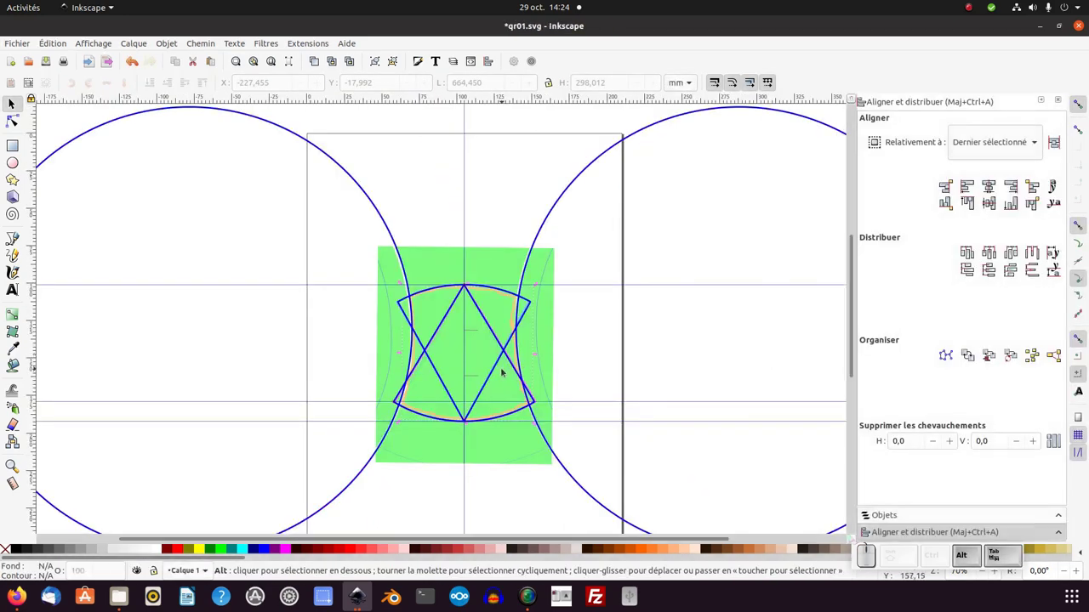
key("alt+Tab")
left_click(508, 372)
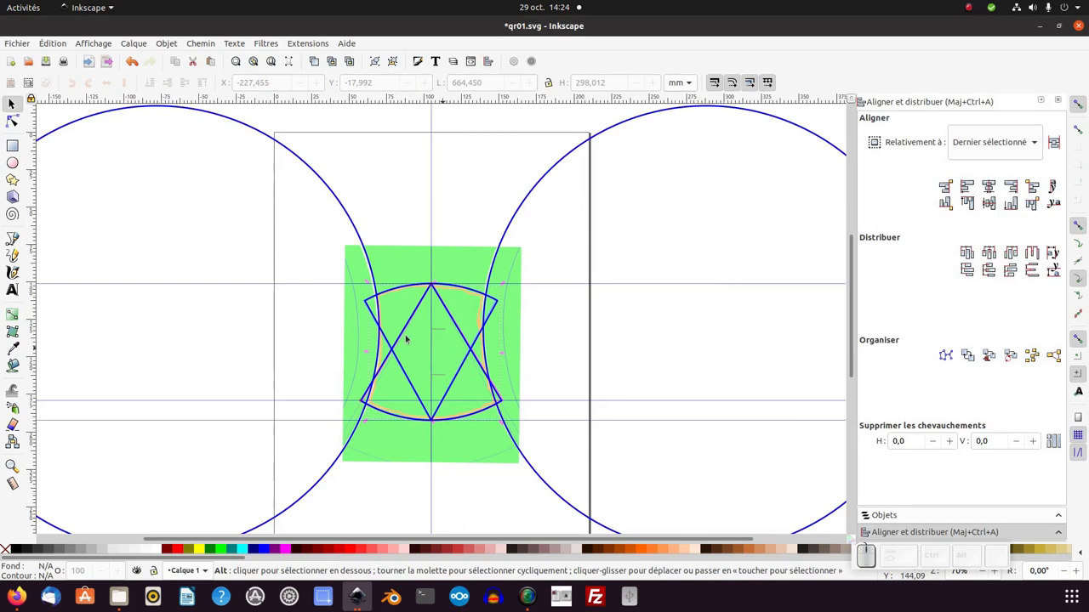
left_click(280, 548)
left_click(280, 548)
left_click(279, 548)
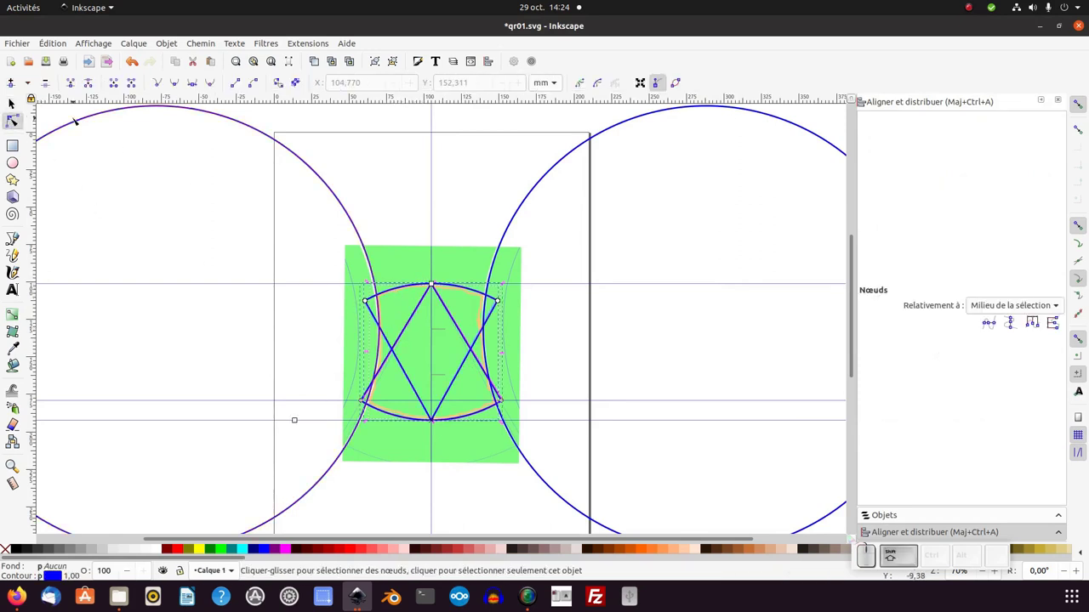
left_click(280, 547)
left_click(280, 547)
left_click(280, 548)
Step: Select path252 and Shift-add path214, ready for Path > Union
left_click(280, 547)
left_click(280, 548)
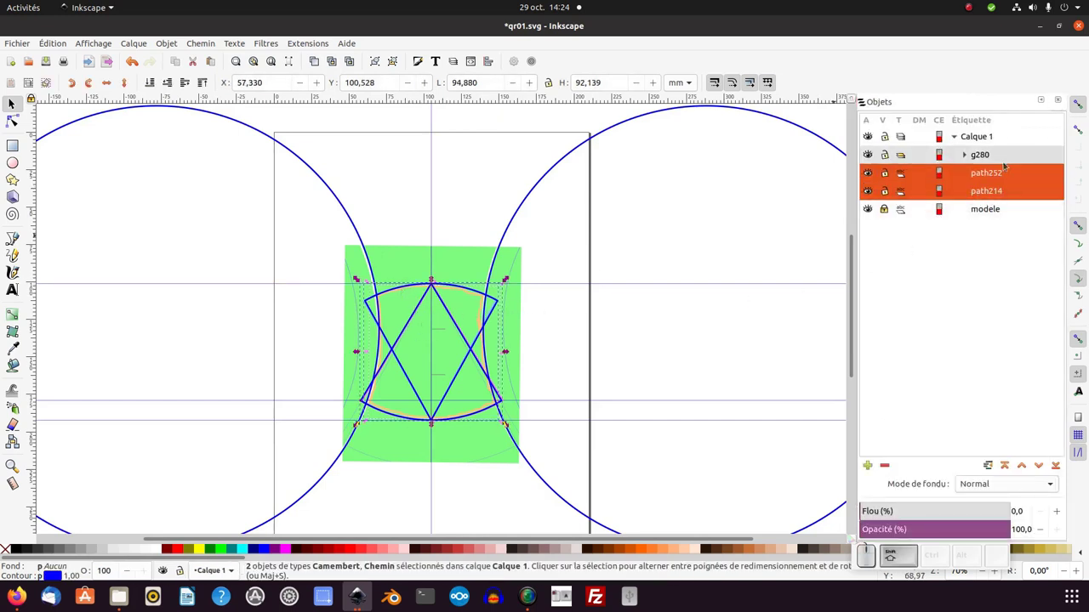